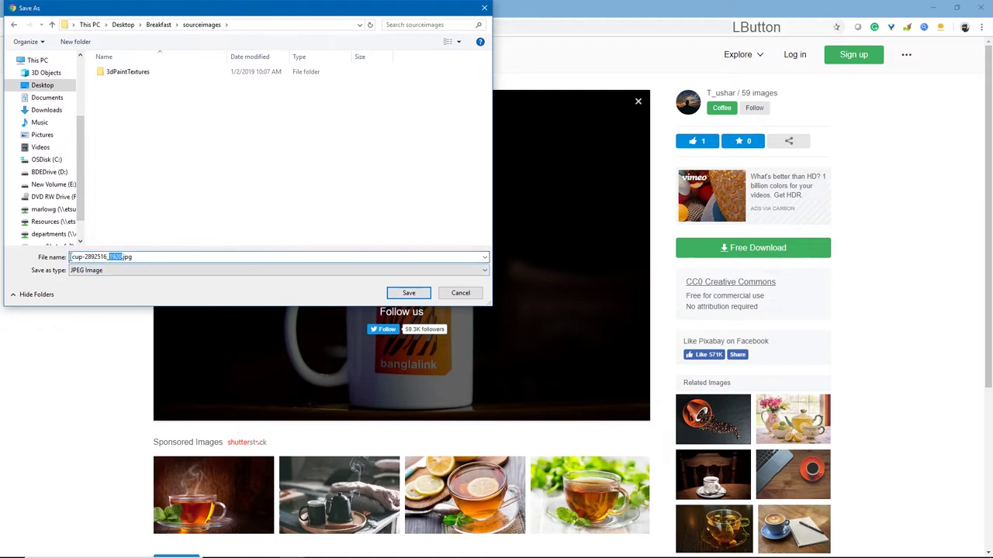
Step: Rename the downloaded mug photo to CupRef.jpg in the Breakfast sourceimages folder
key(shift+c)
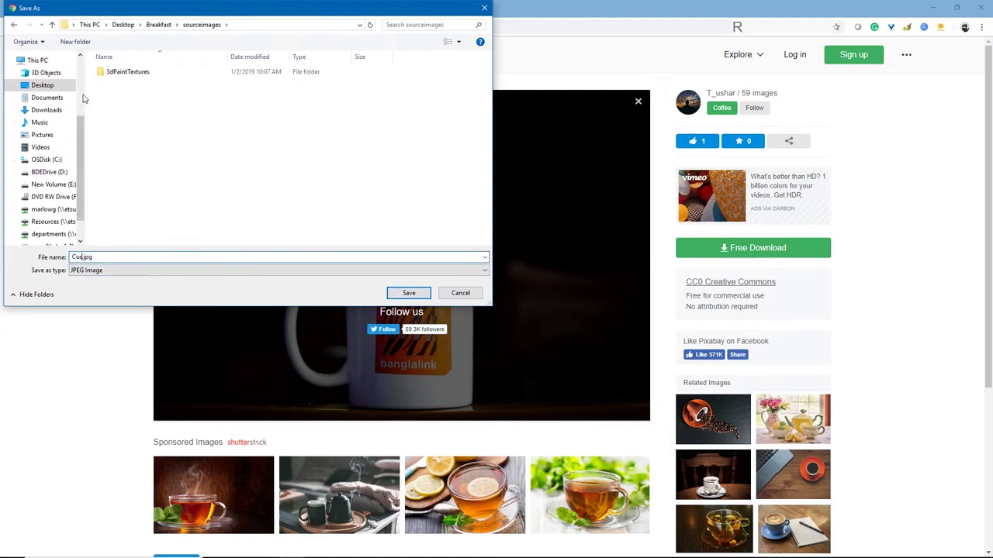
key(BackSpace)
key(p)
key(shift+r)
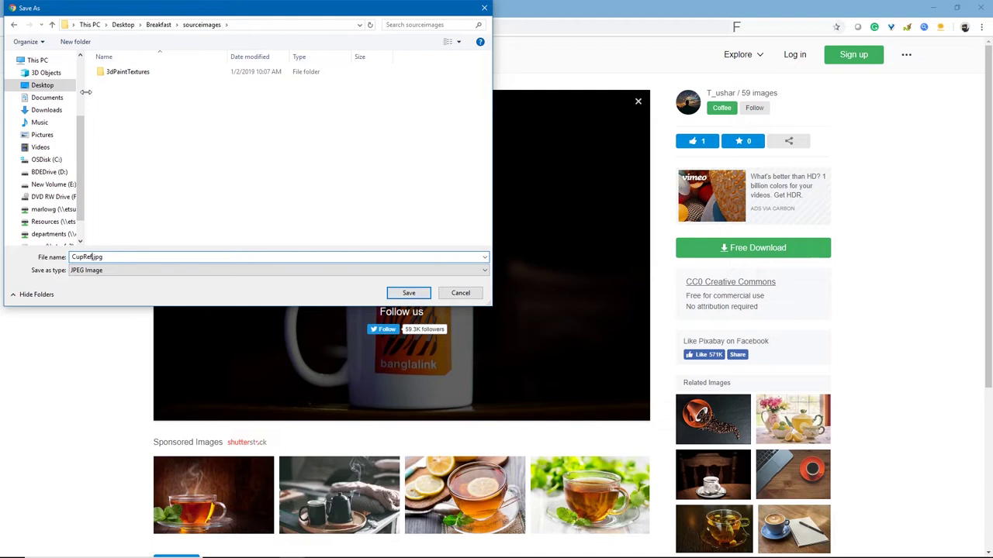
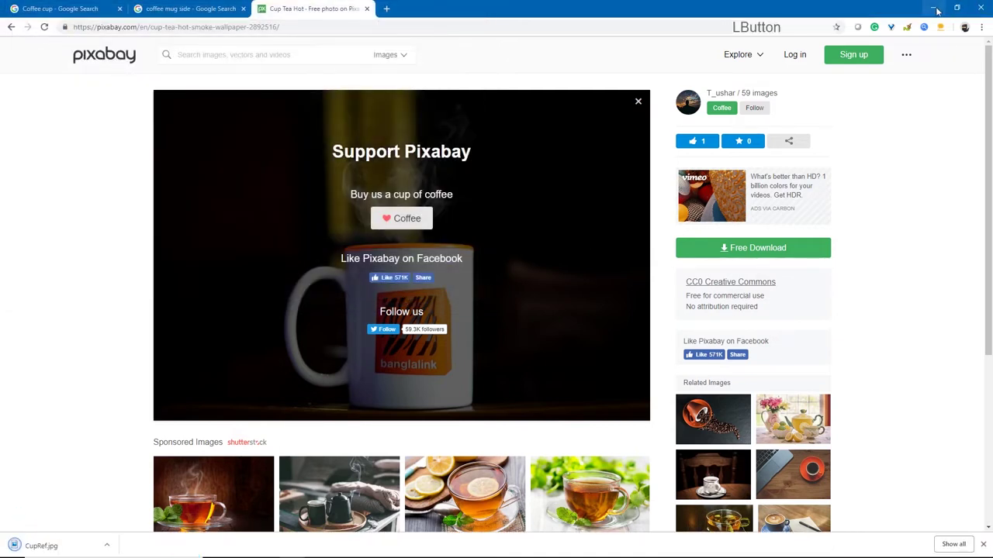
Step: View the downloaded CupRef.jpg in Windows Photos and close it
click(935, 9)
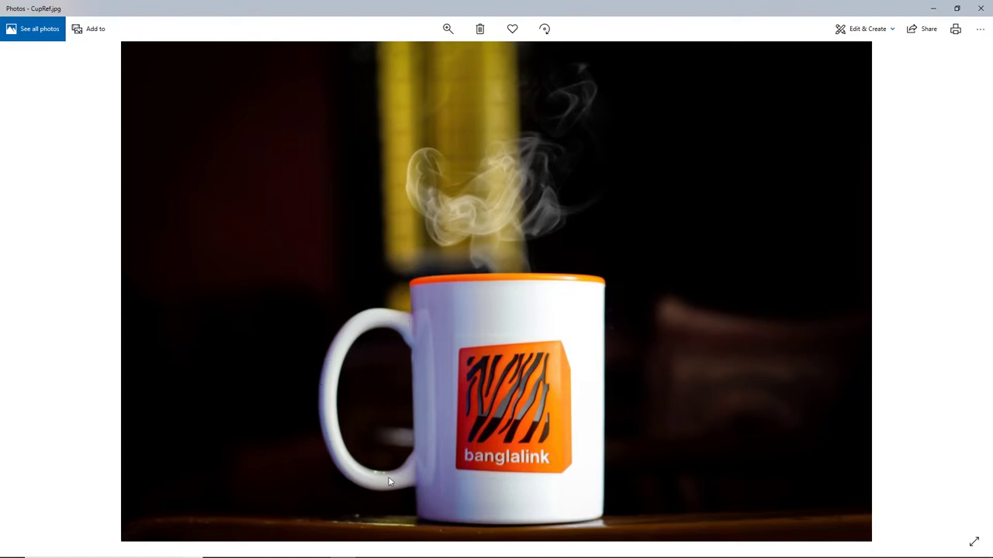
double_click(985, 7)
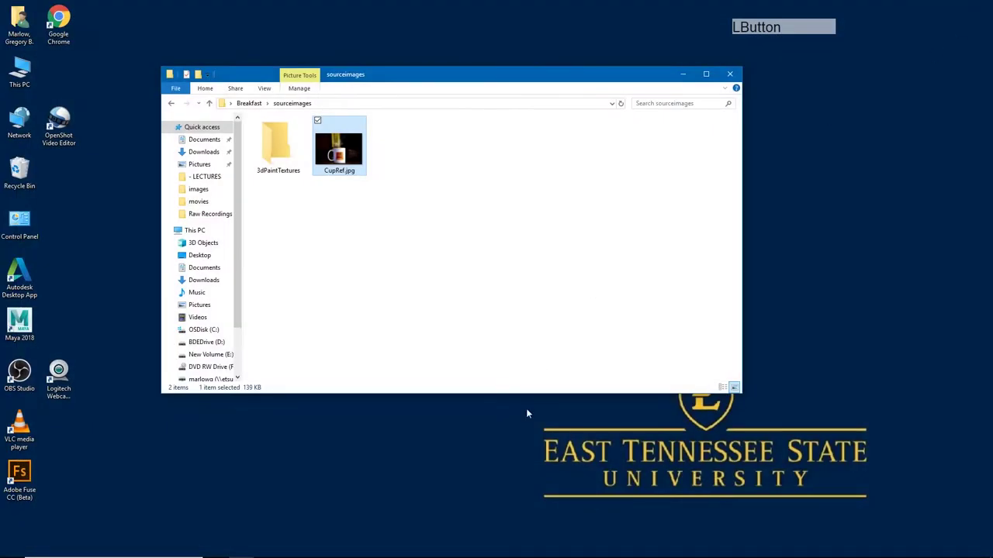
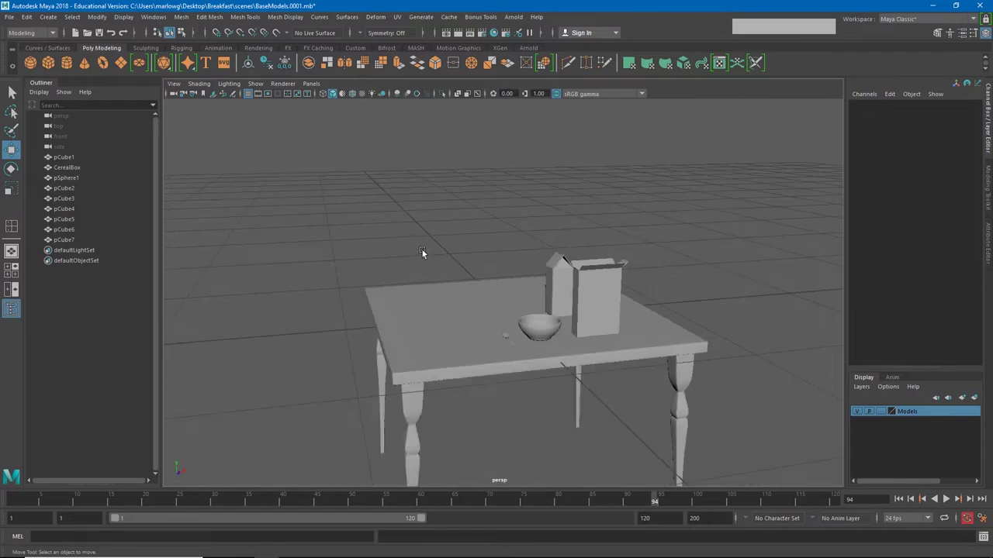
Step: Switch to the four-view layout, then maximize the front viewport
key(space)
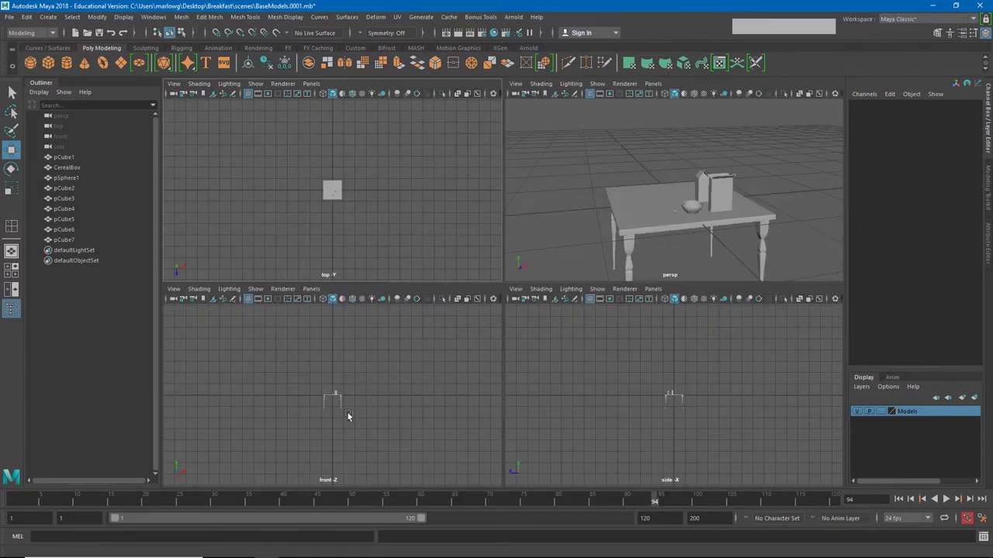
key(space)
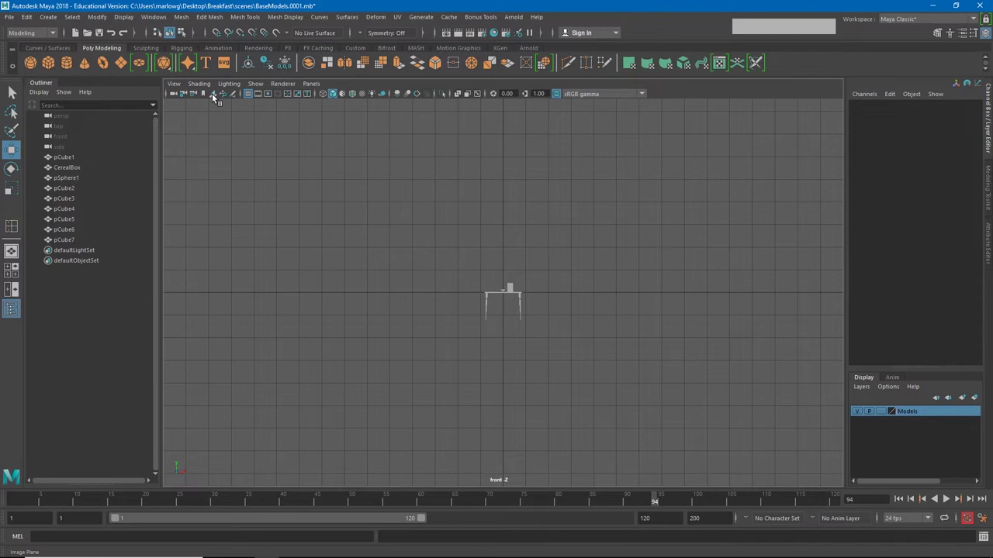
Step: Load CupRef.jpg as an image plane in the front view and return to four views
click(216, 97)
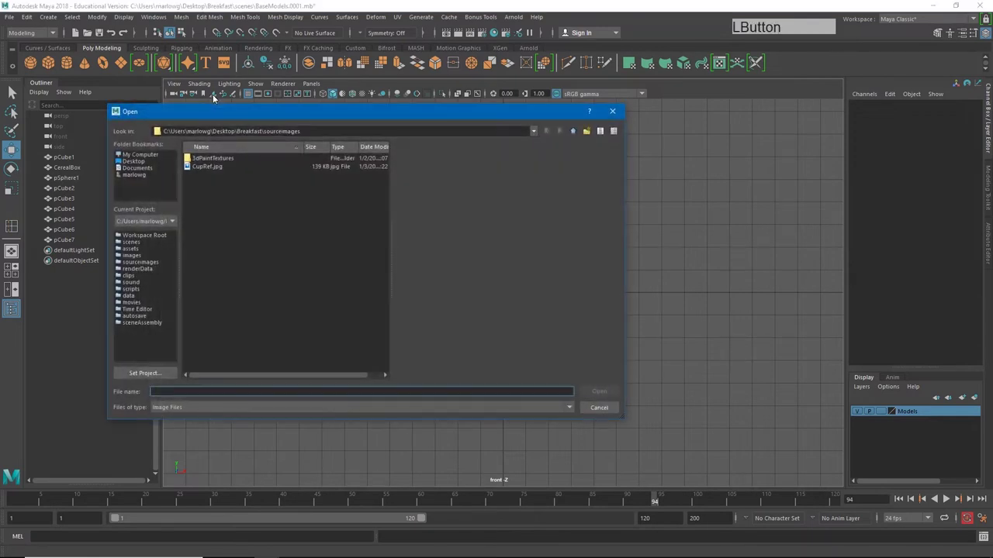
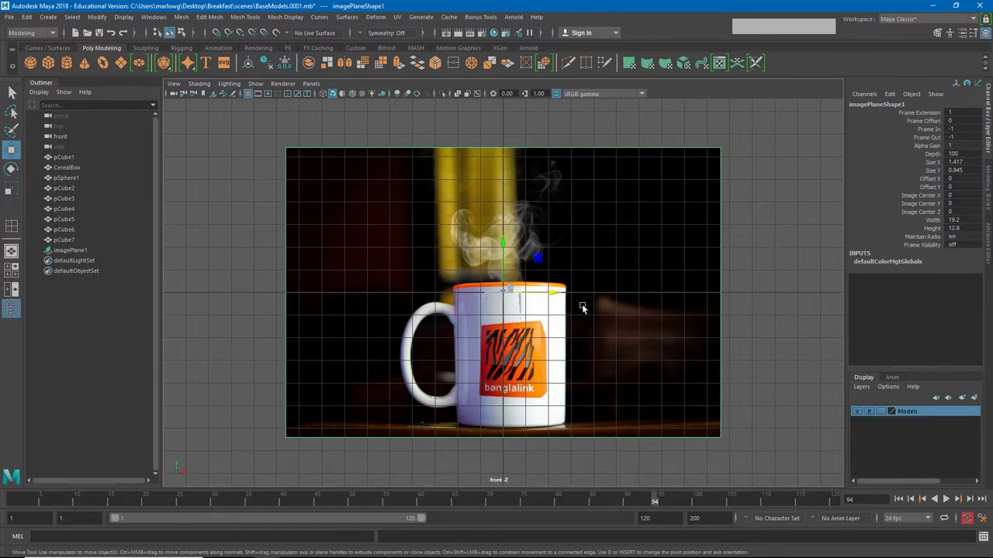
key(space)
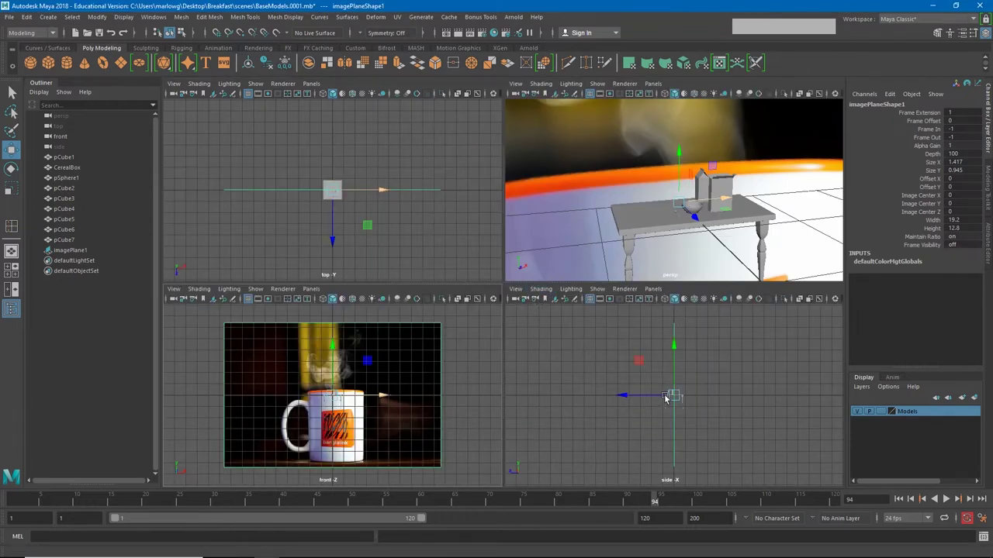
Step: Work in the perspective view around the upright mug reference plane
click(757, 210)
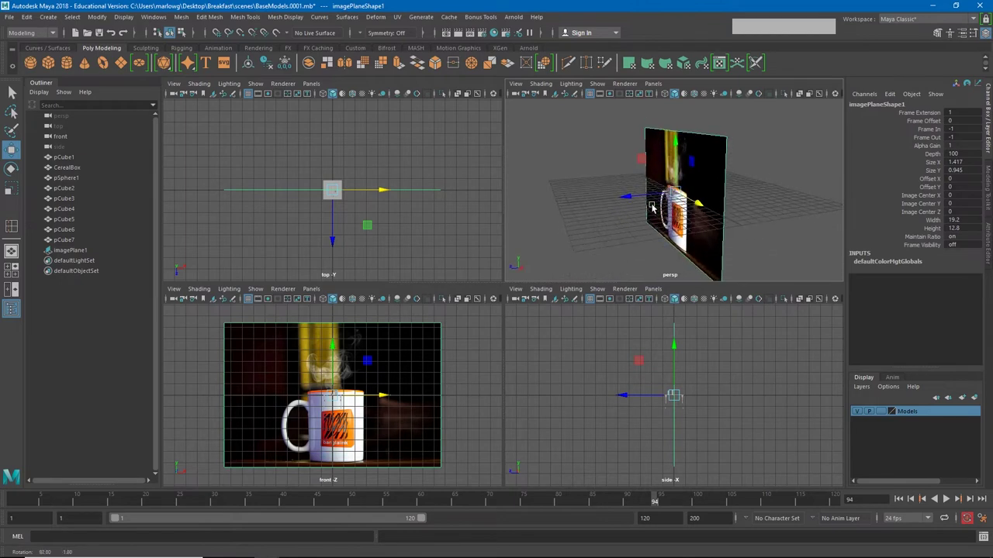
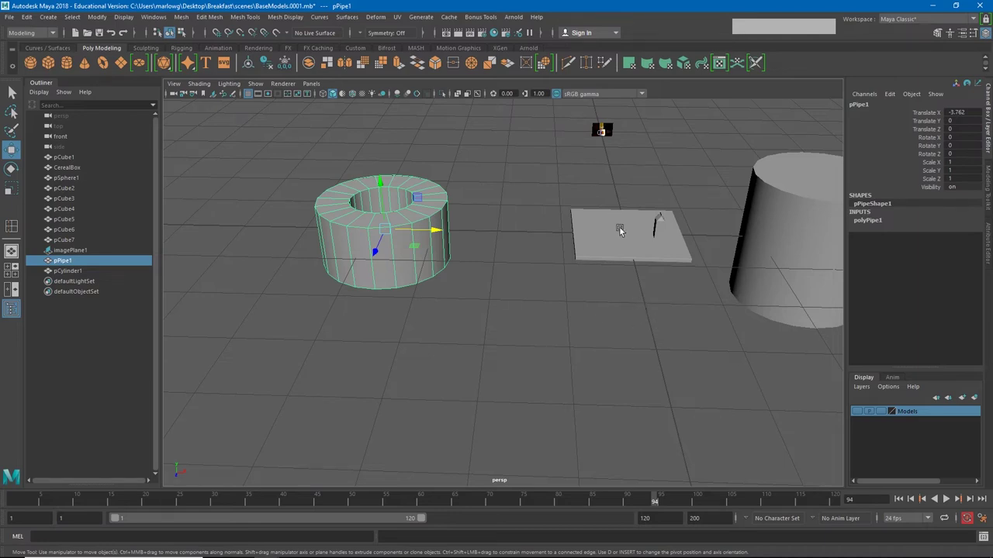
Step: Delete the pipe, select the large cylinder and maximize the front view on it
click(369, 208)
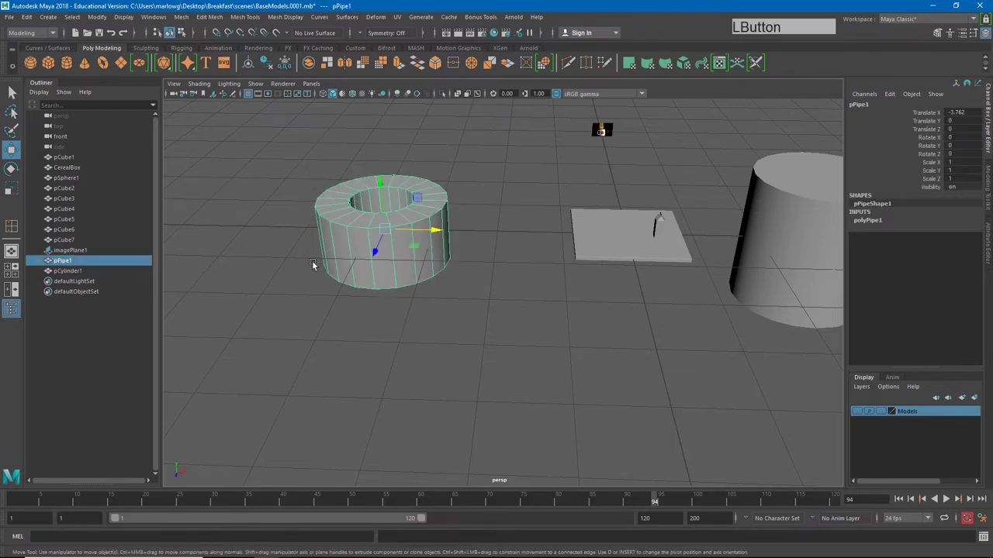
click(315, 167)
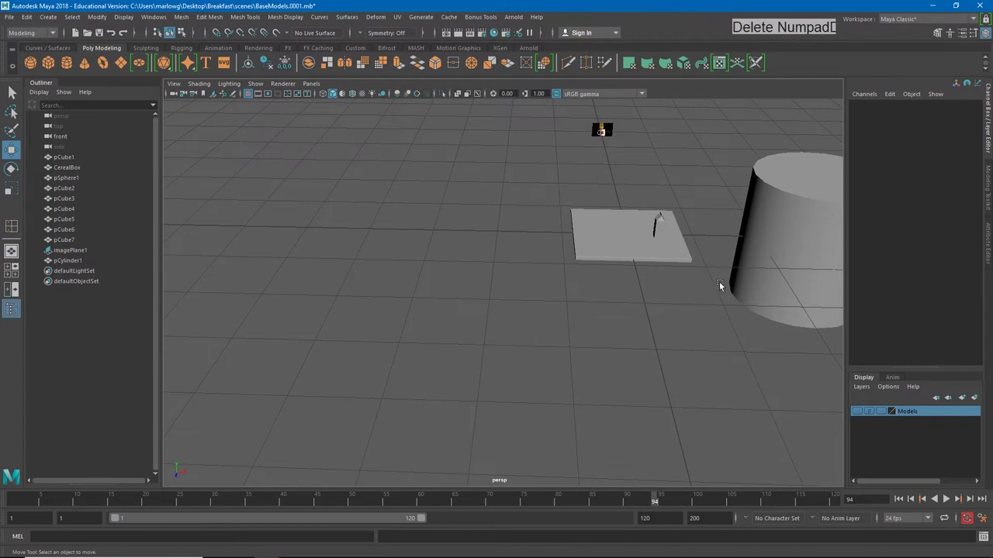
click(768, 259)
key(space)
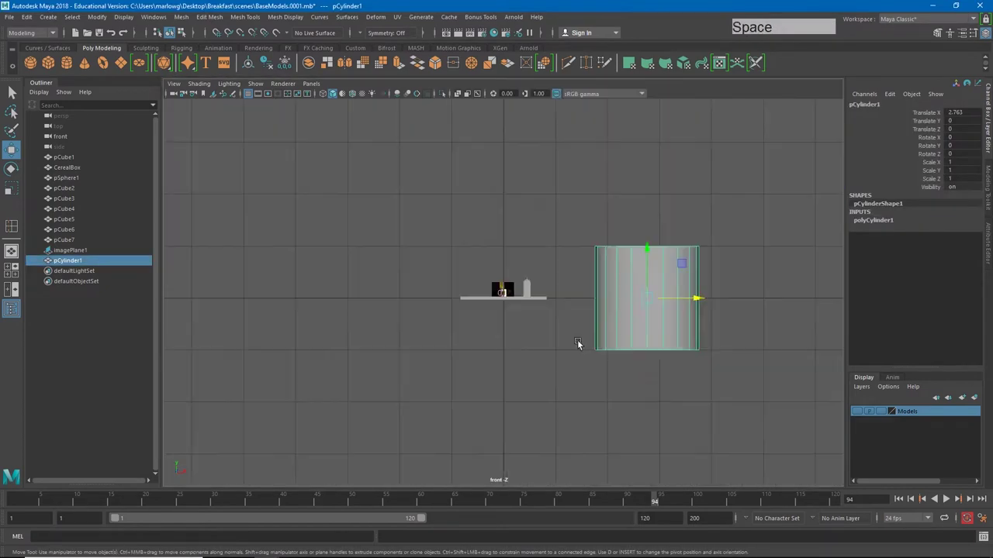
click(620, 296)
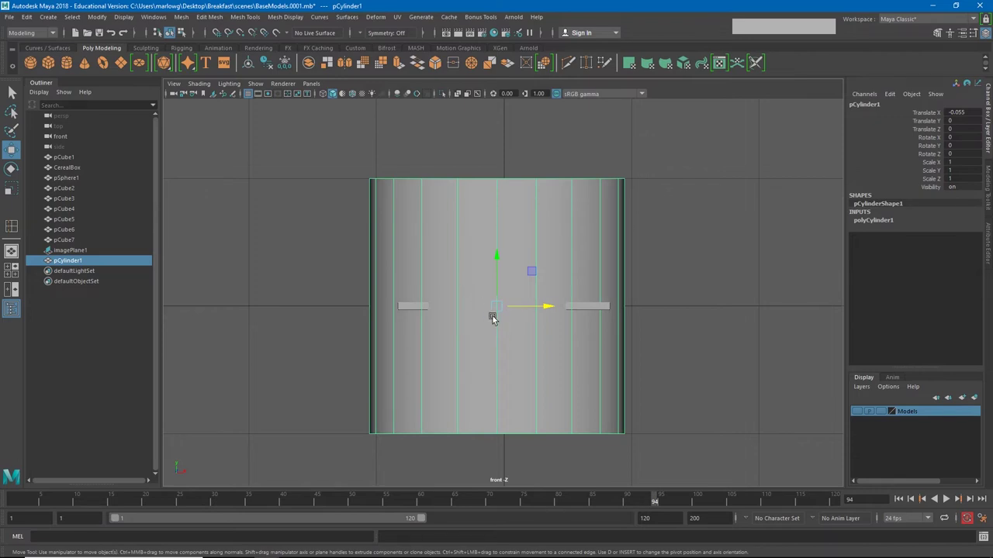
Step: In wireframe, shrink pCylinder1 and move it up onto the mug in the reference photo
key(4)
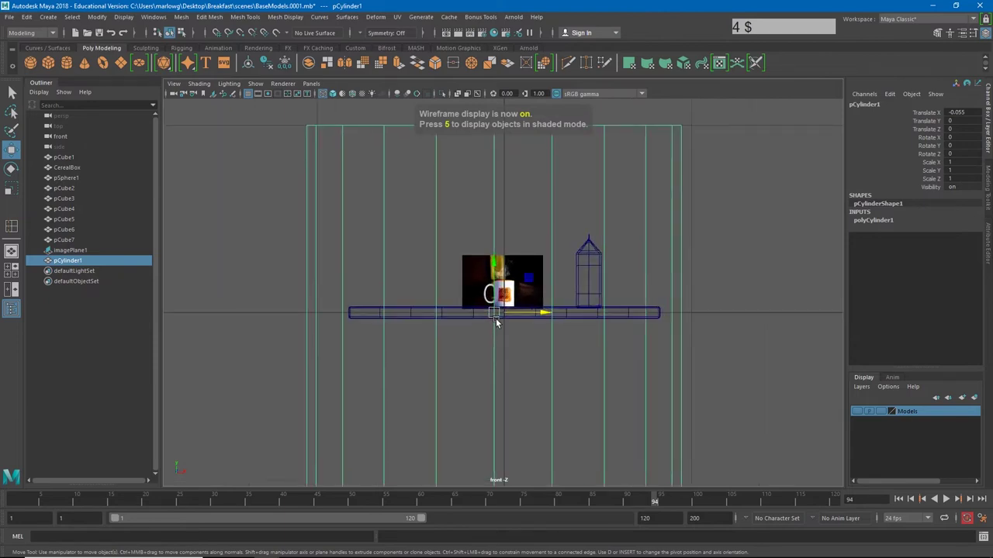
key(r)
click(497, 318)
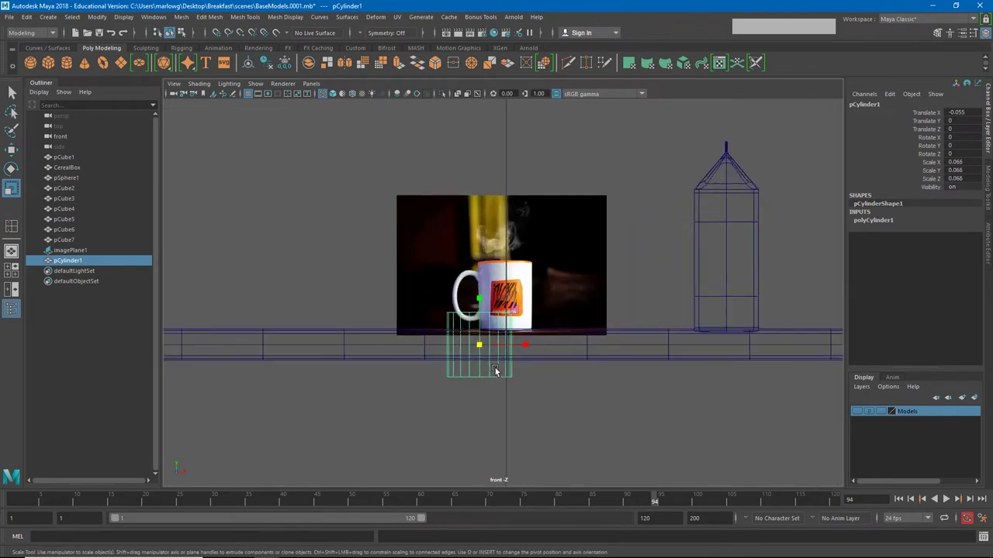
key(w)
click(487, 348)
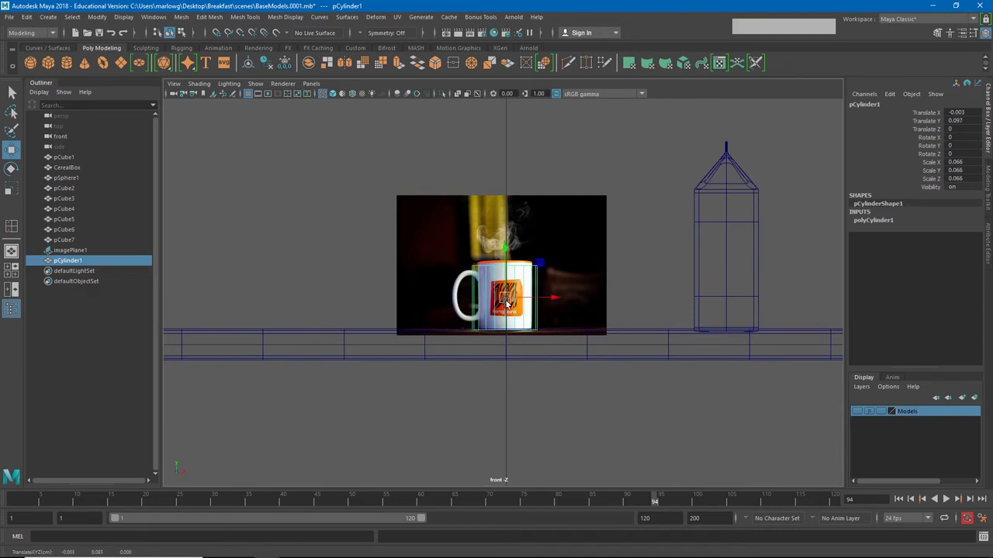
key(r)
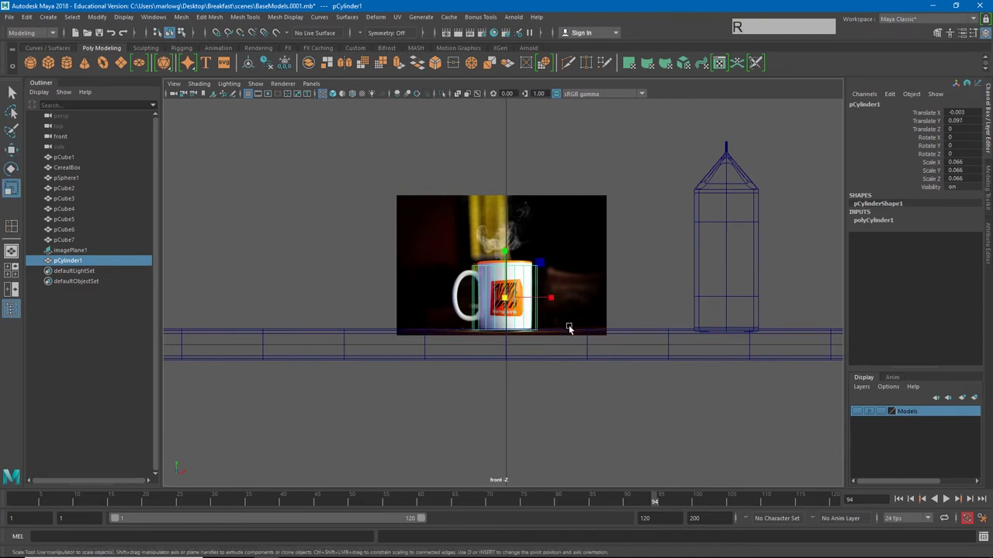
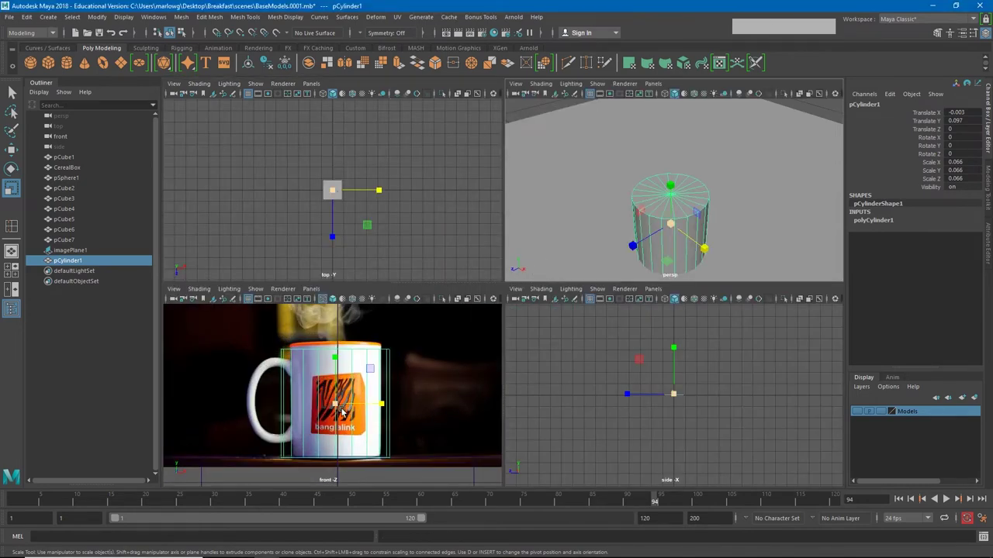
Step: Narrow the cylinder and raise it so it fits the mug body up to the rim
click(336, 405)
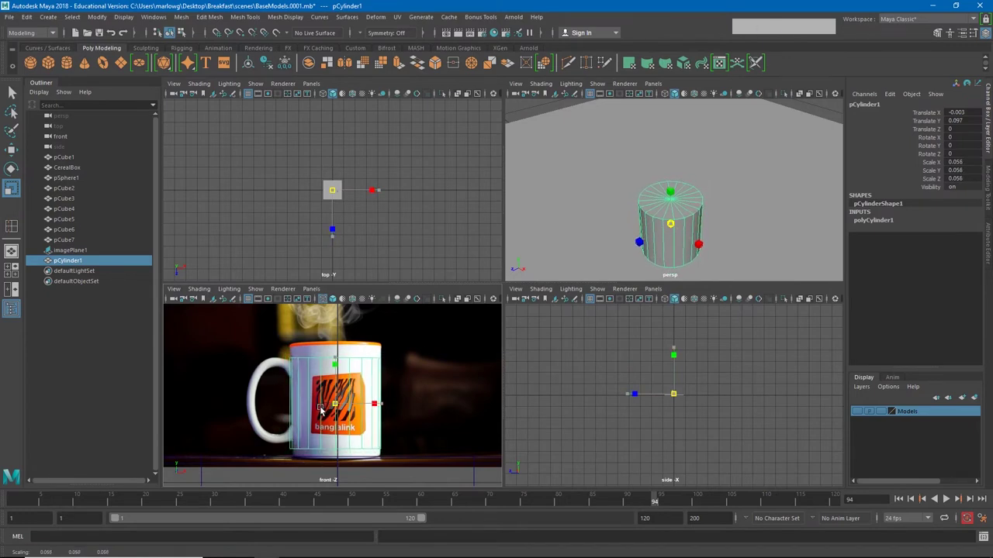
click(337, 356)
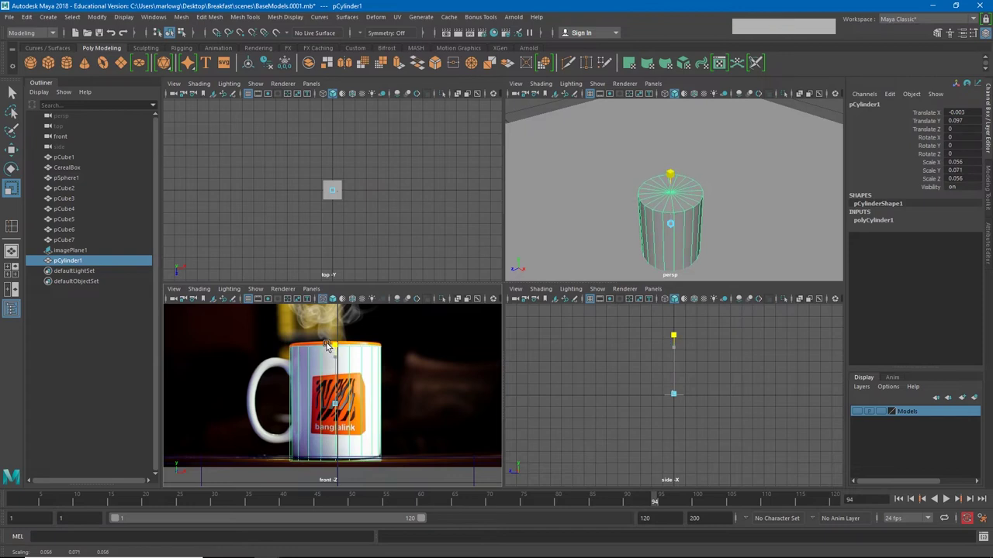
key(w)
click(337, 374)
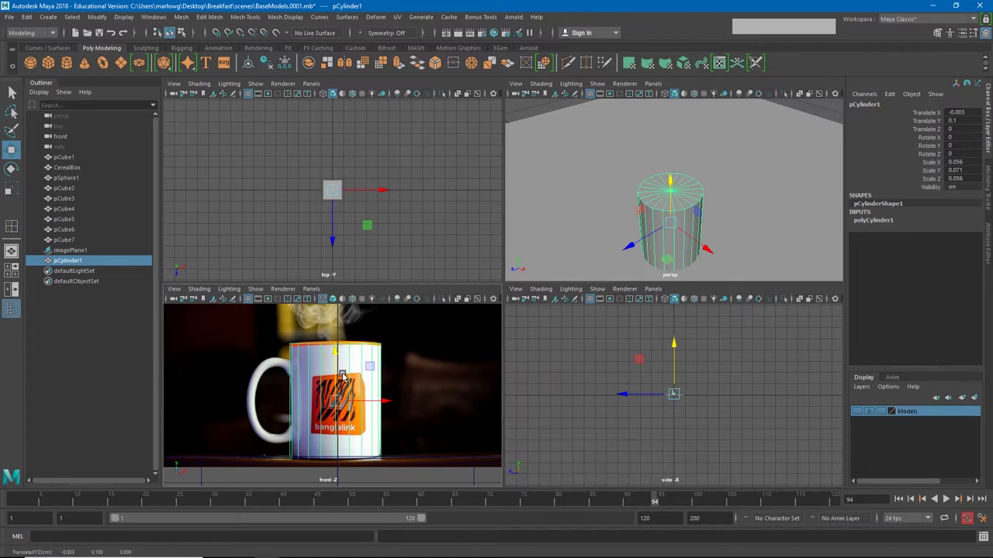
click(339, 378)
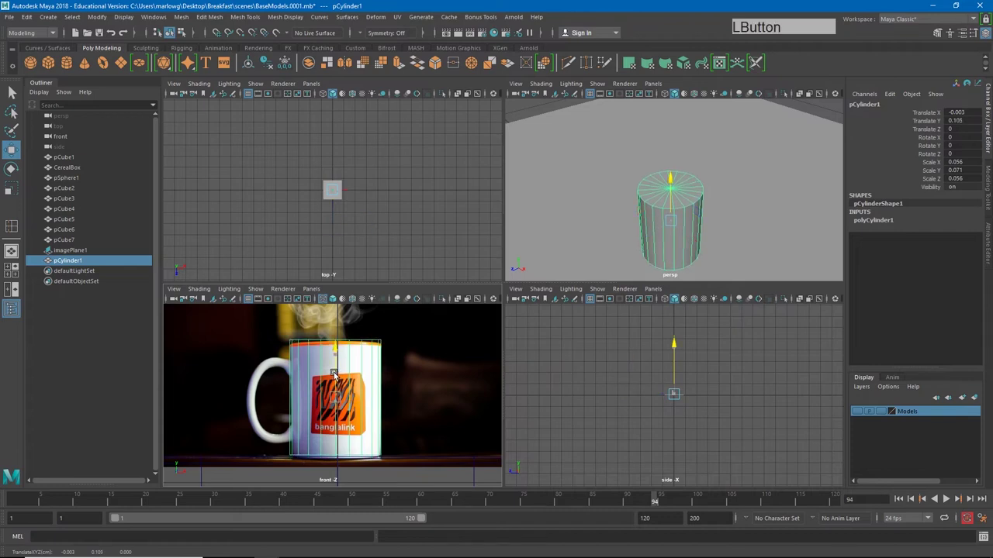
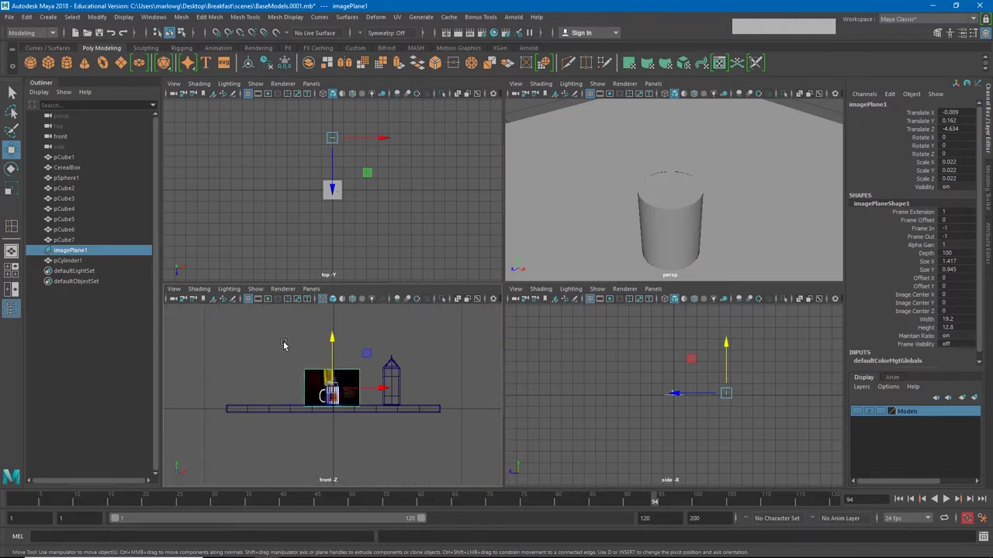
Step: Move imagePlane1 back along Z behind the cylinder, then reselect pCylinder1
click(290, 351)
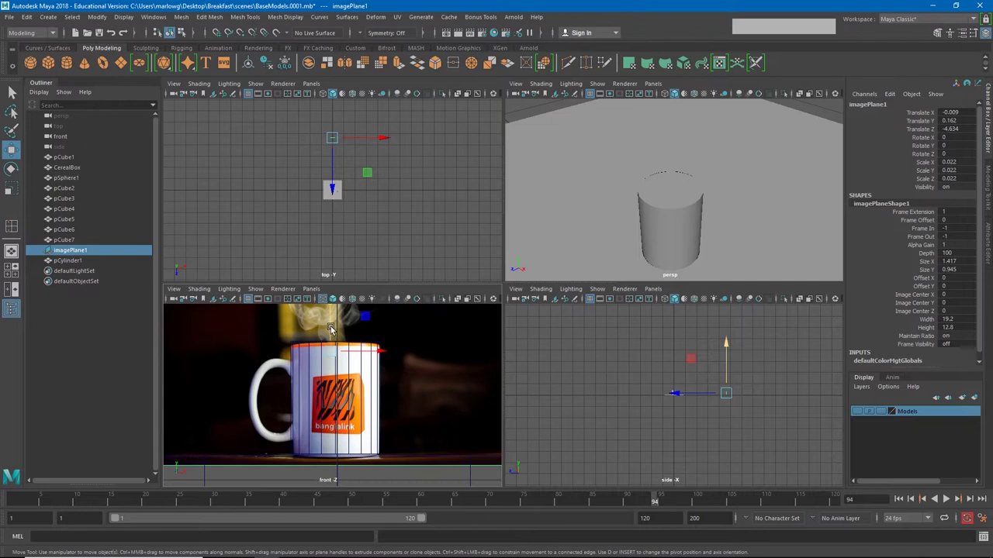
click(332, 328)
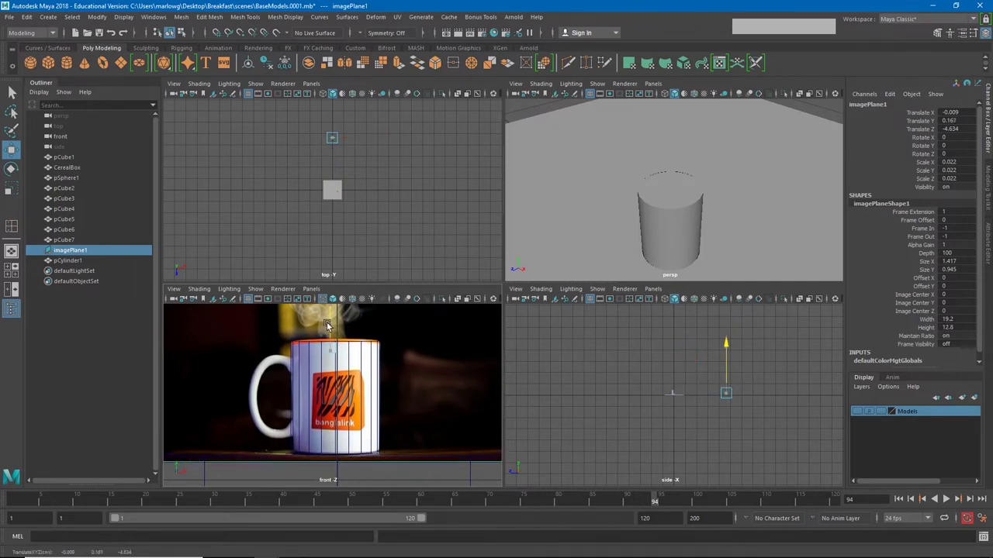
click(352, 384)
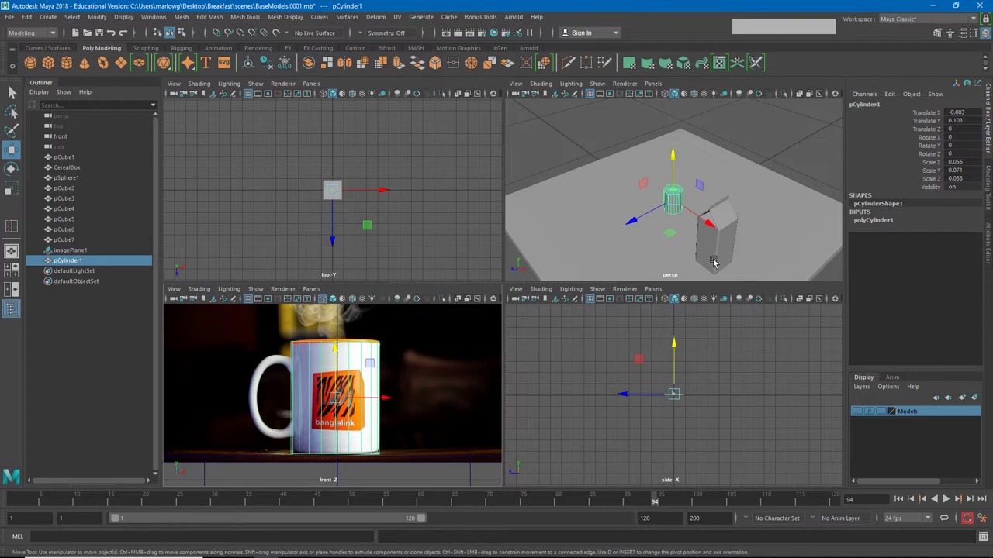
Step: Frame the cylinder in the perspective view and inspect it there
click(721, 245)
key(f)
click(722, 245)
right_click(767, 235)
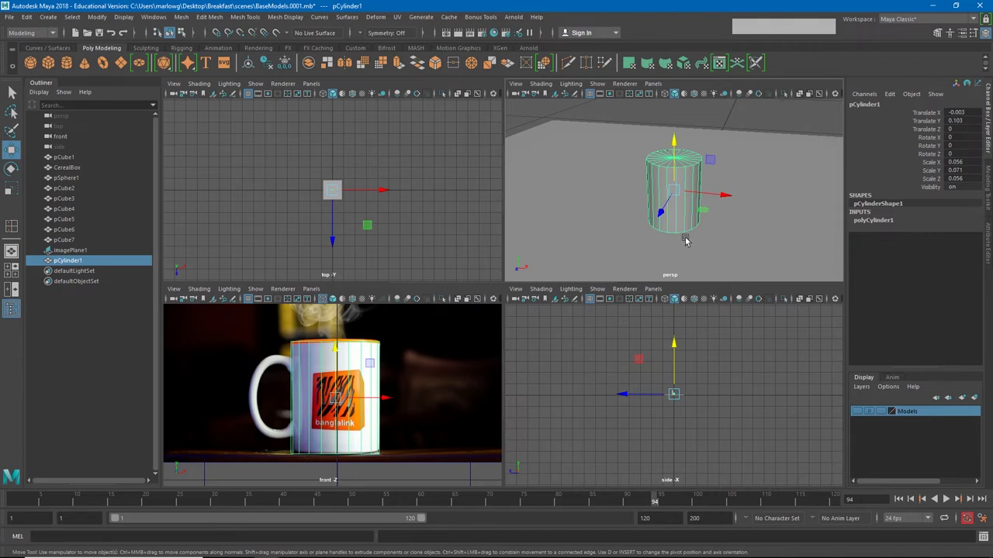
click(674, 185)
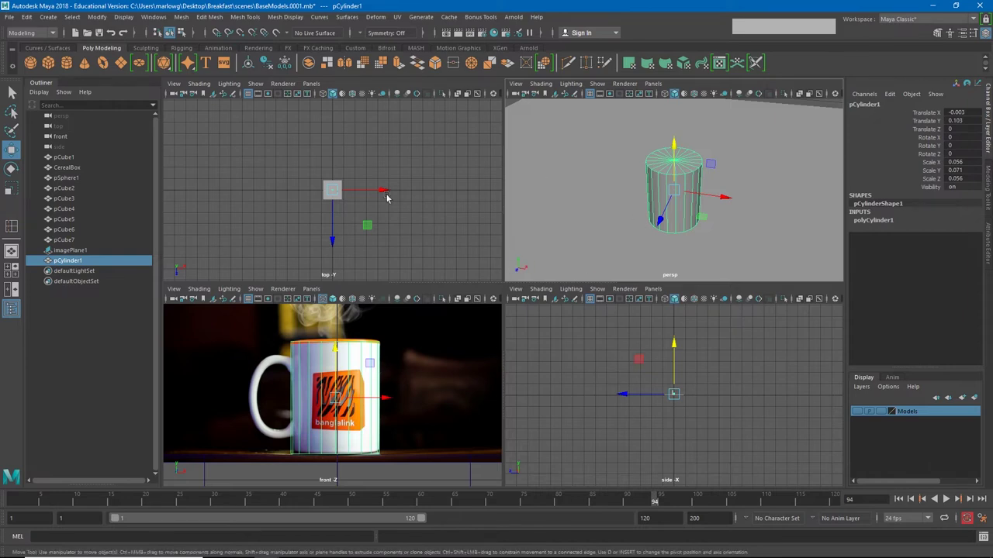
Step: Use Two Panes Side by Side with the front camera on the left, cylinder in wireframe
click(319, 87)
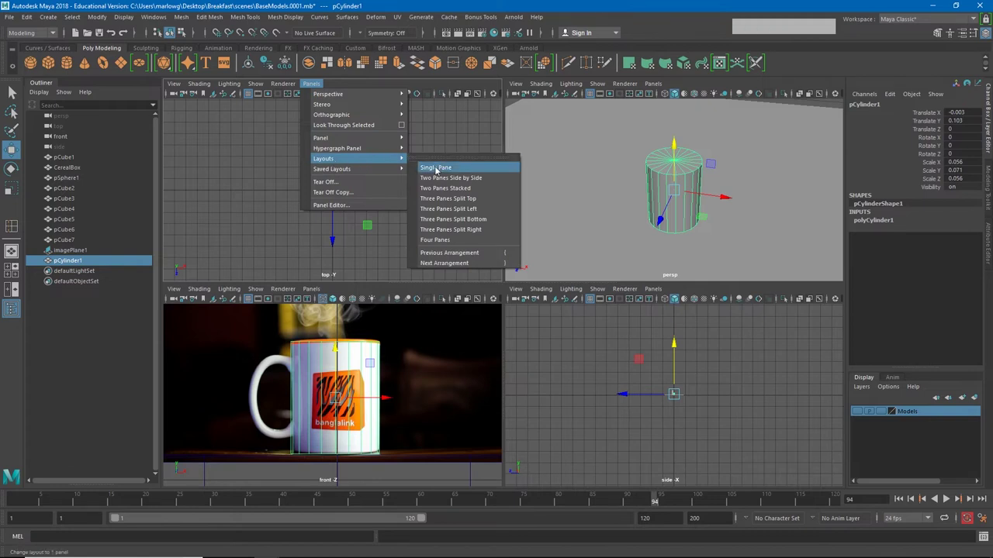
click(439, 180)
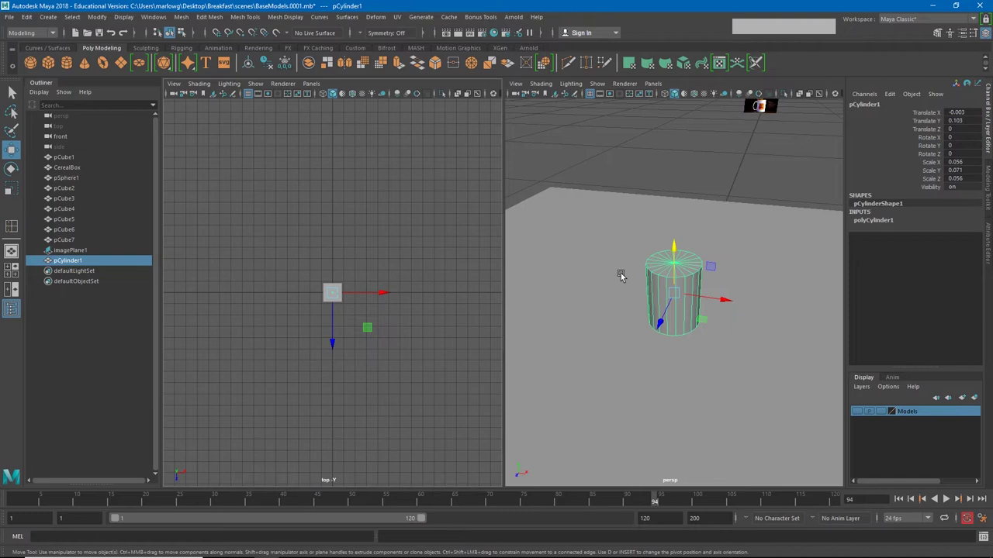
click(320, 87)
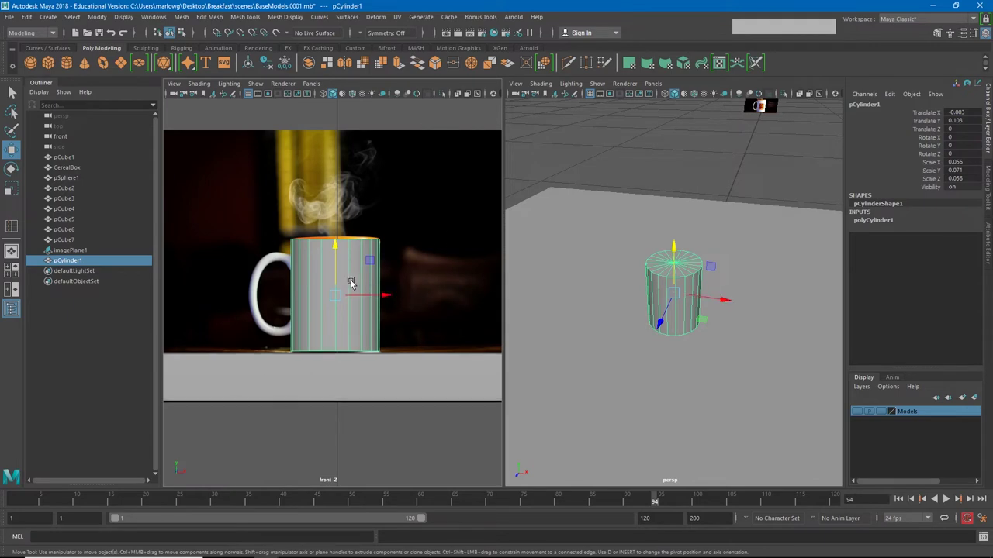
key(4)
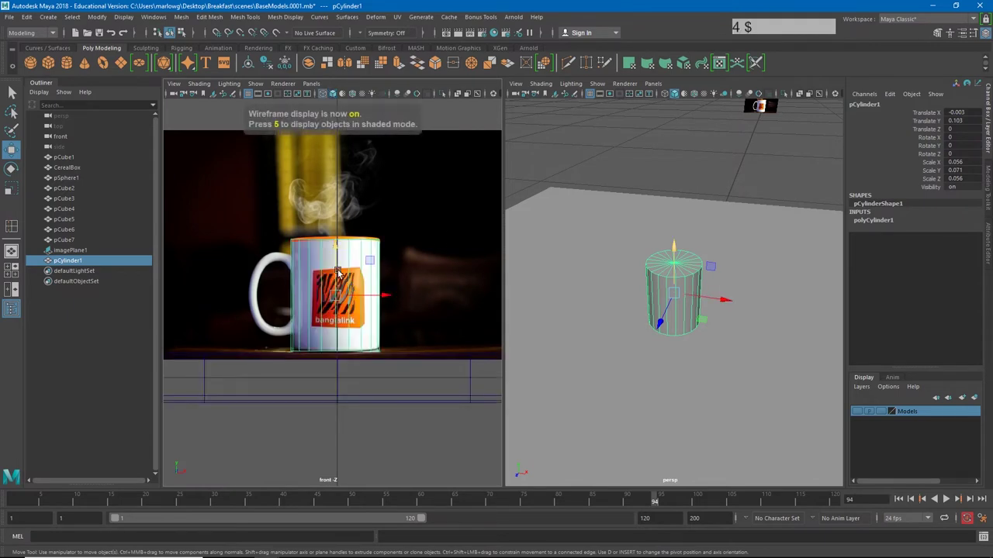
Step: With Scale active, select the cylinder and adjust it via the marking menu in the perspective view
key(r)
click(340, 252)
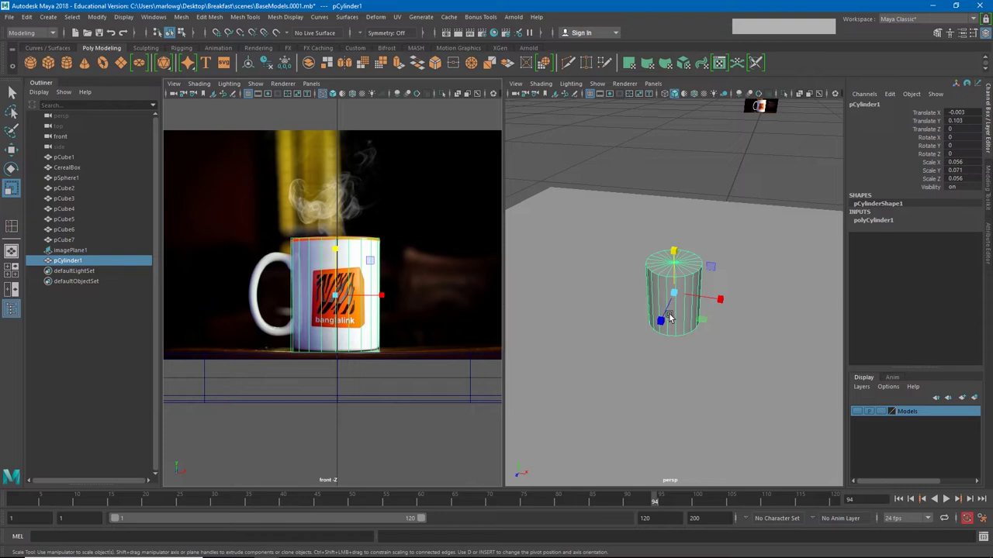
click(739, 158)
right_click(671, 305)
middle_click(685, 307)
click(684, 318)
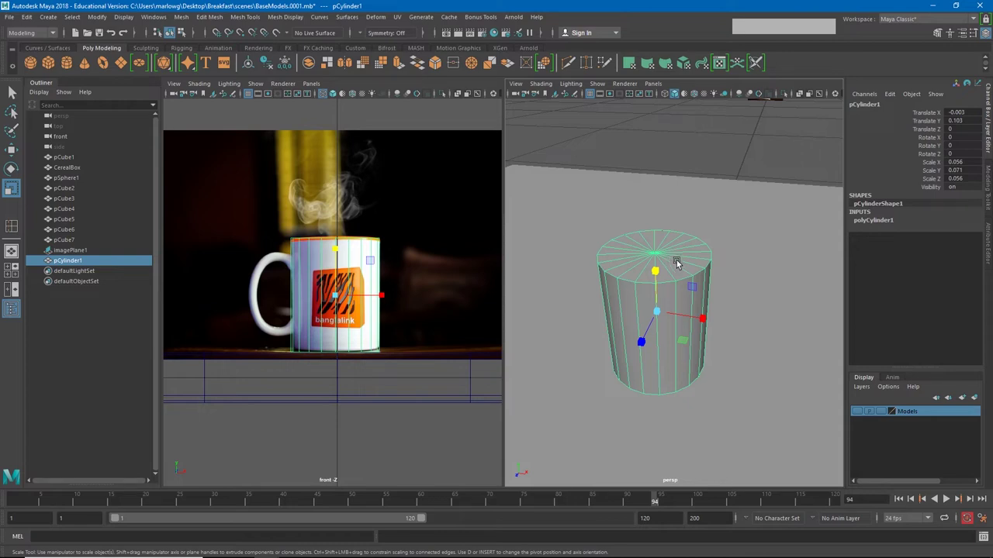
Step: Open polyCylinder1's creation settings and raise Subdivisions Caps from 1 to 2
click(873, 224)
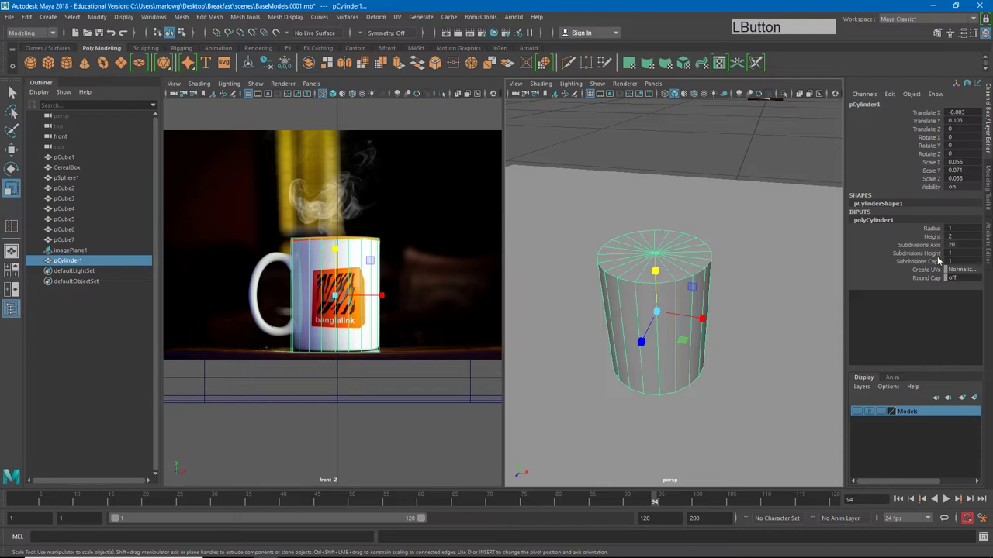
click(936, 266)
middle_click(765, 276)
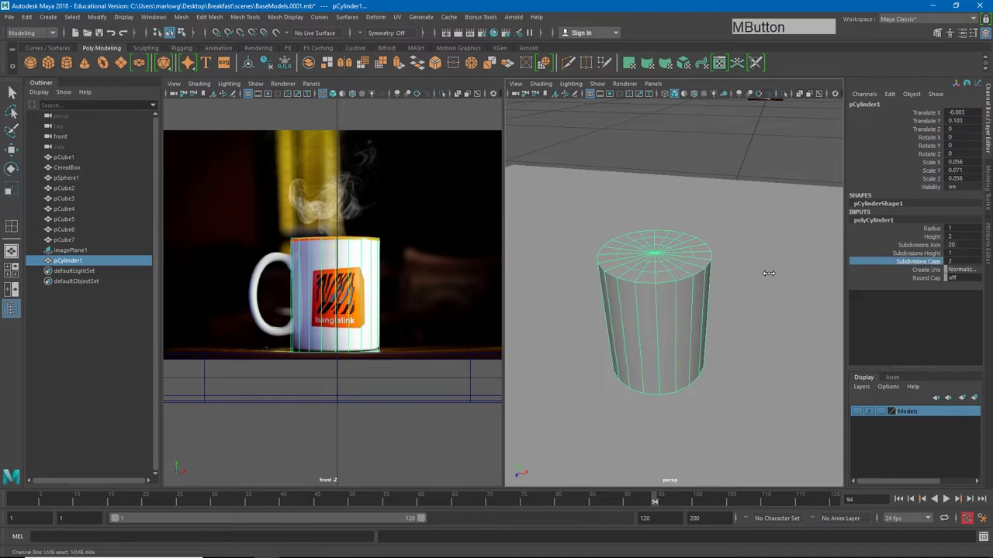
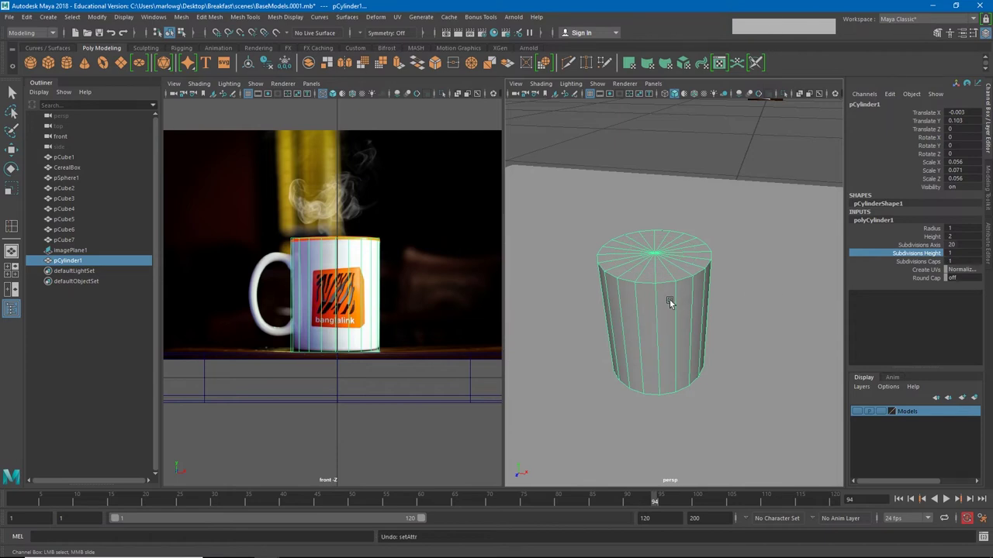
Step: Select the faces of the cylinder's top cap in face component mode
right_click(675, 303)
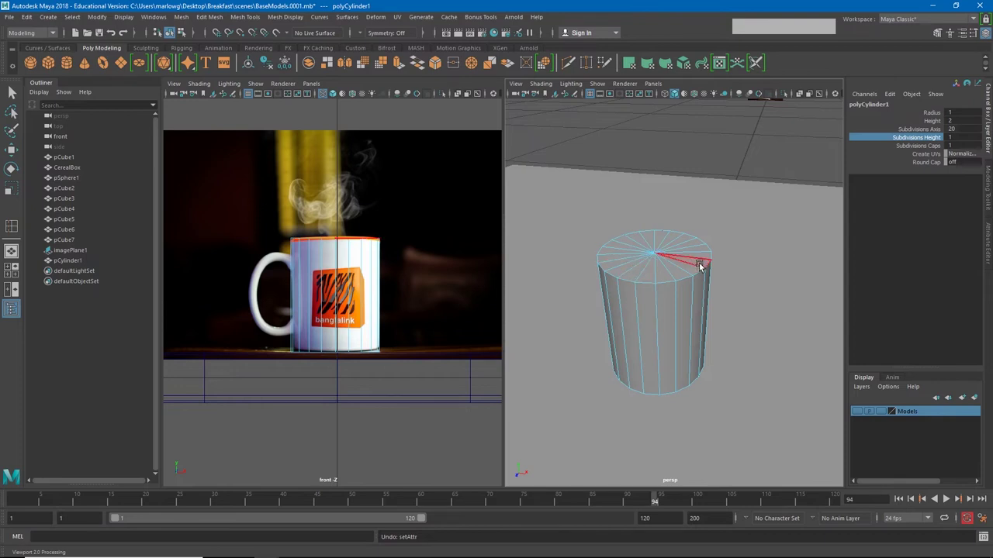
click(694, 310)
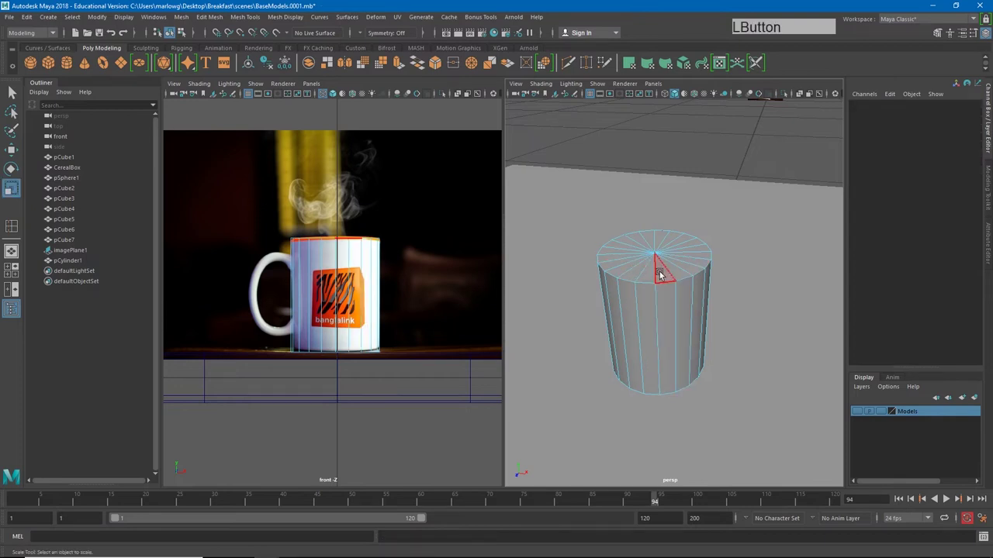
click(665, 276)
click(684, 280)
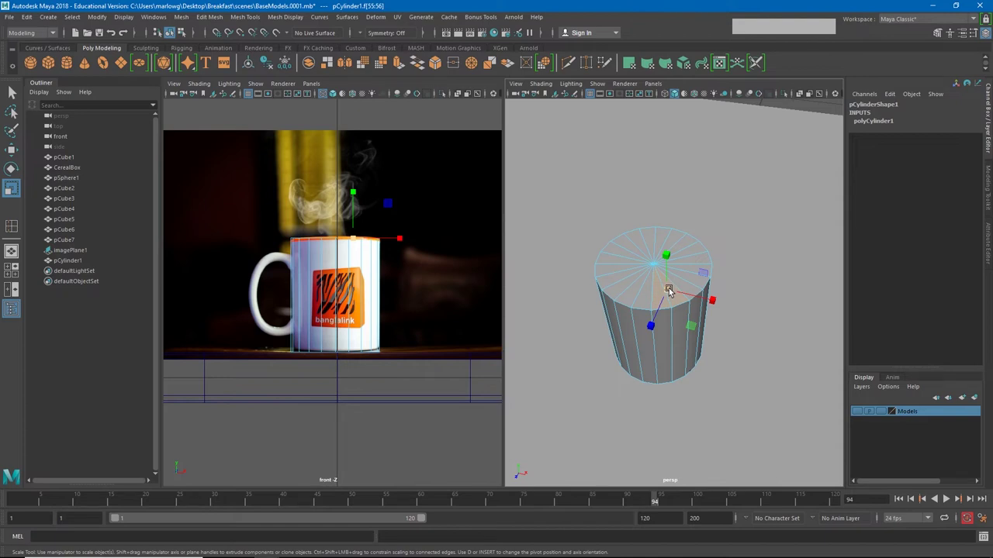
key(q)
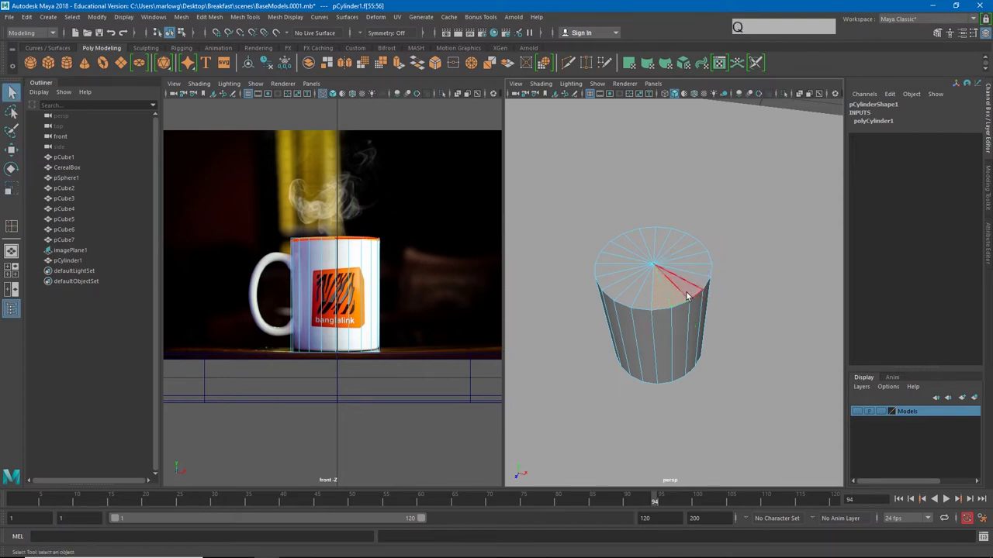
click(688, 291)
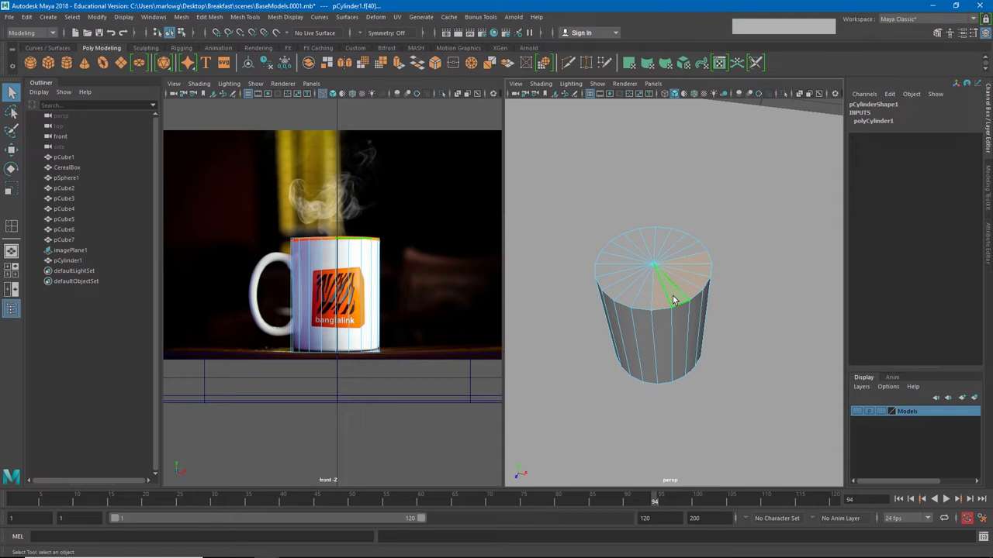
click(650, 299)
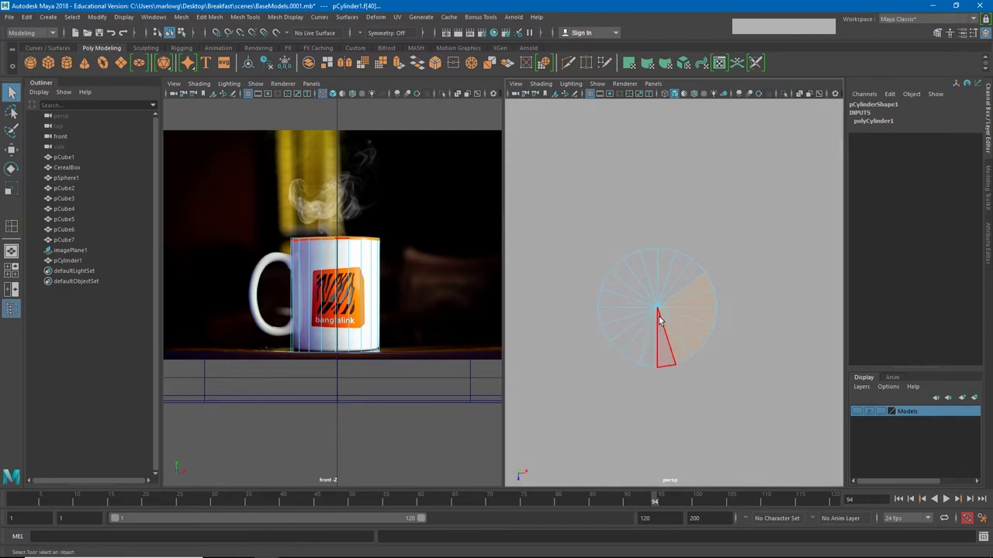
click(635, 283)
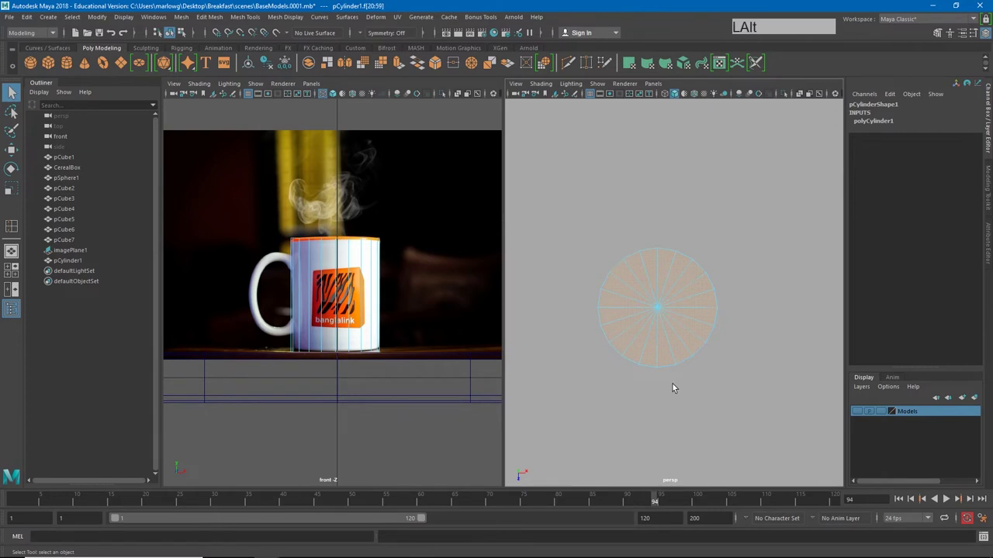
click(670, 382)
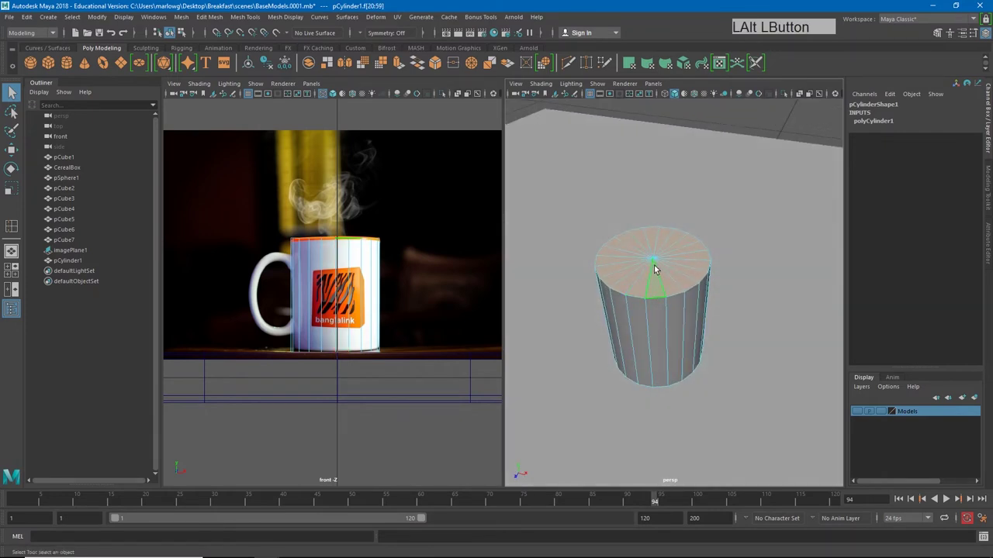
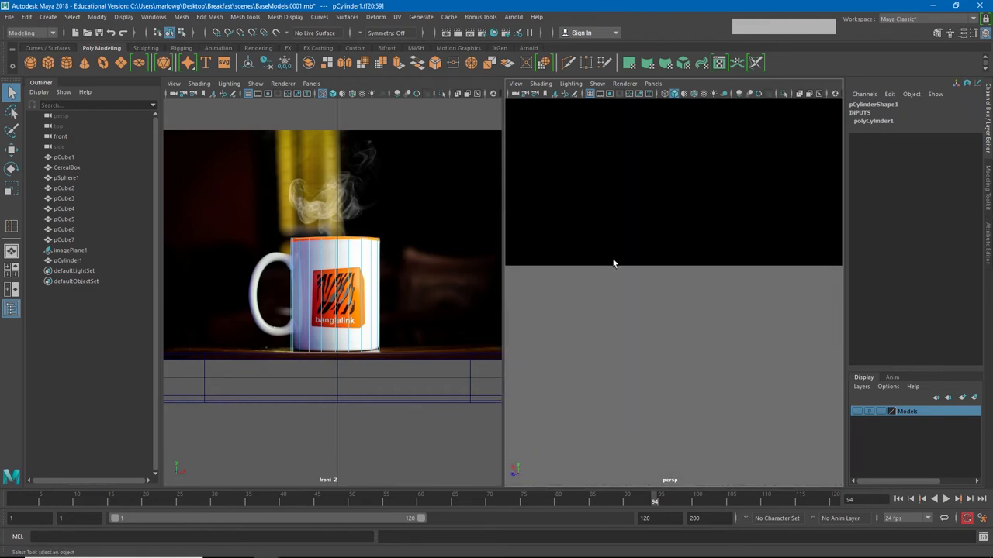
Step: Deselect the bottom cap faces in wireframe view, then return the cylinder to solid shading
key(4)
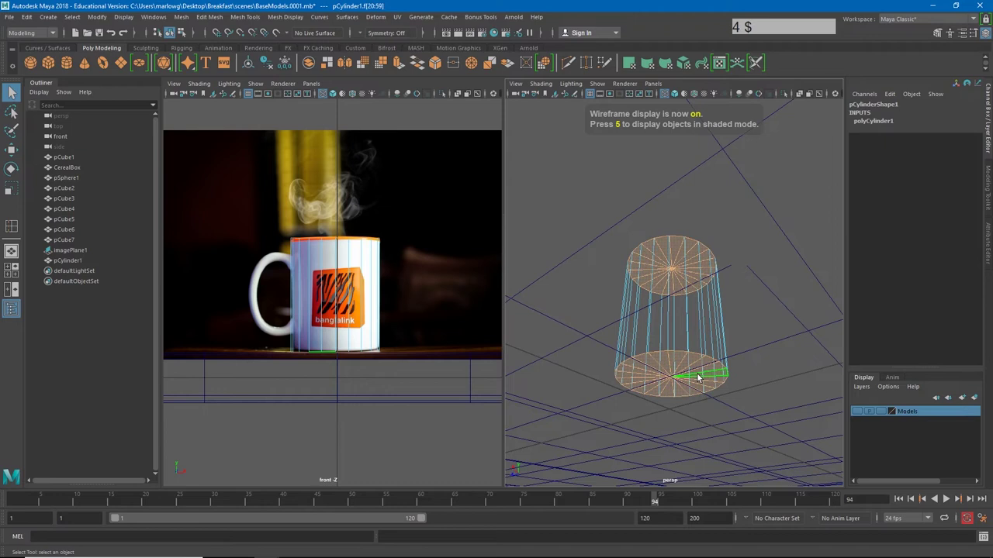
click(695, 336)
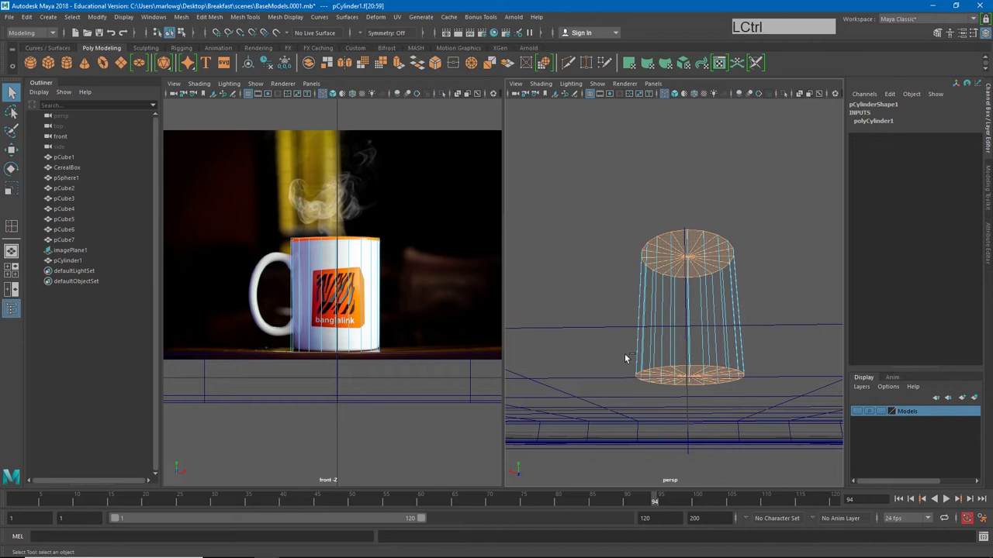
click(625, 362)
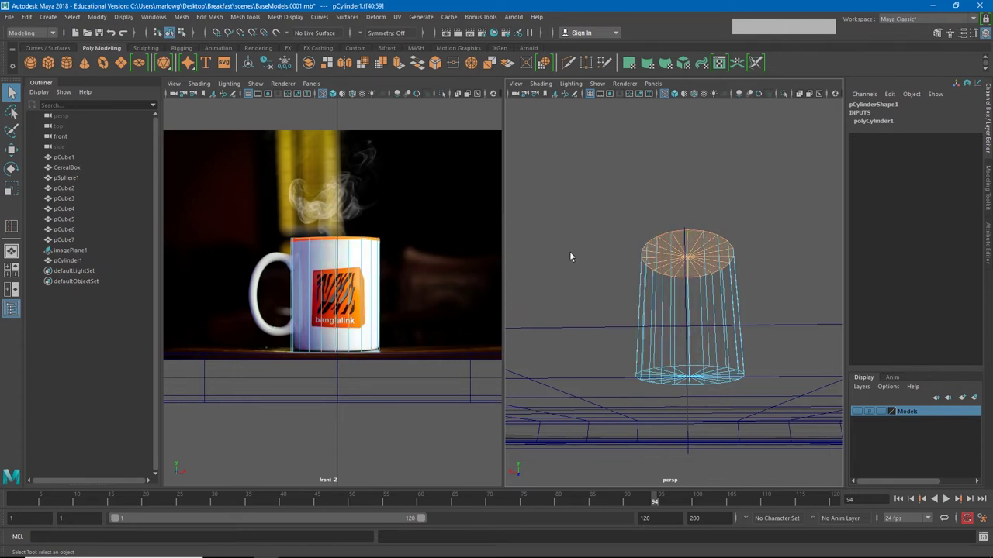
click(589, 238)
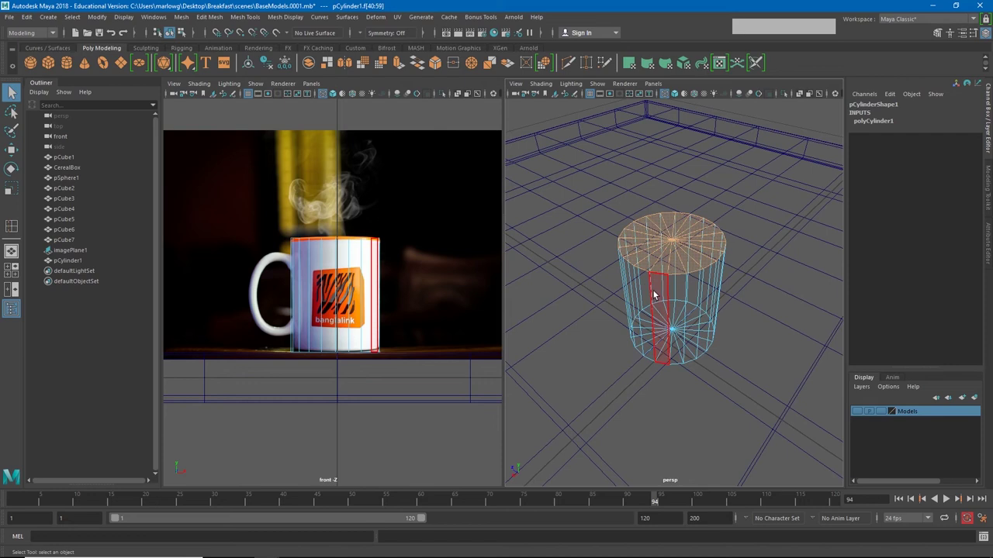
key(5)
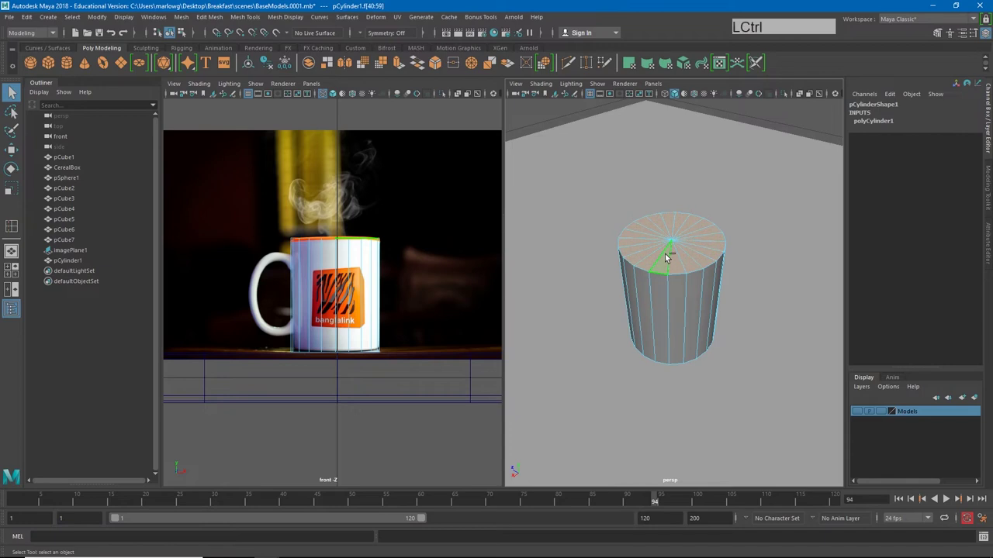
Step: Extrude the top cap faces and scale them inward to form a thin rim
key(ctrl+e)
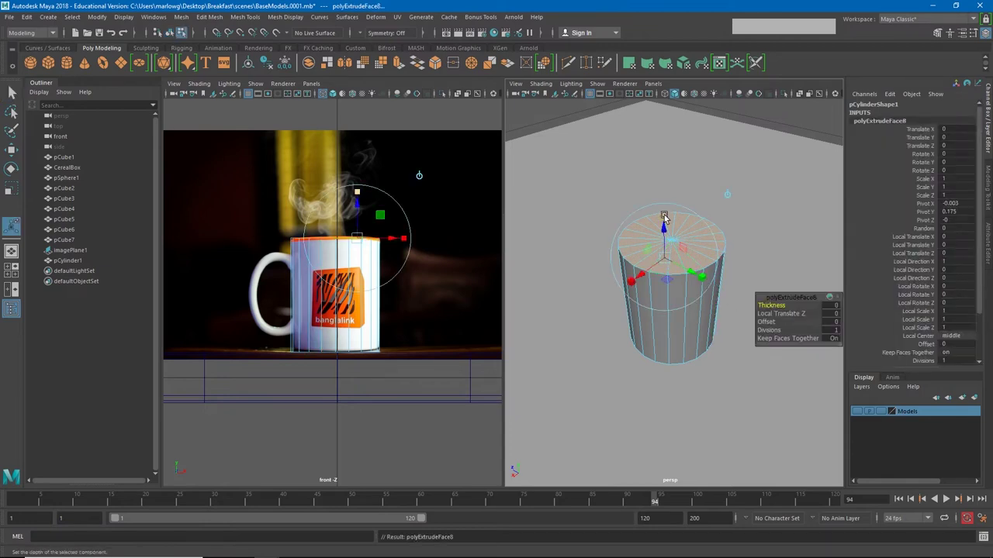
click(665, 217)
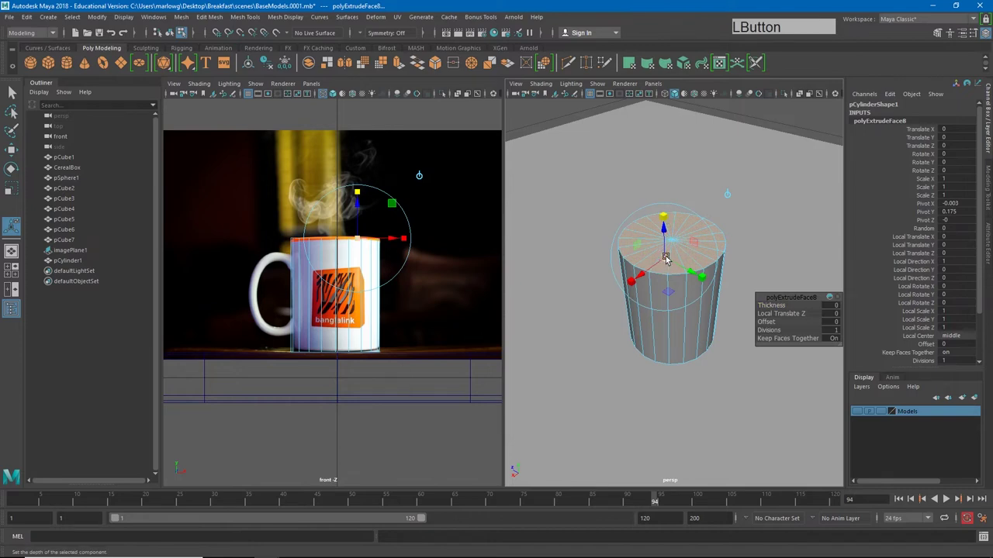
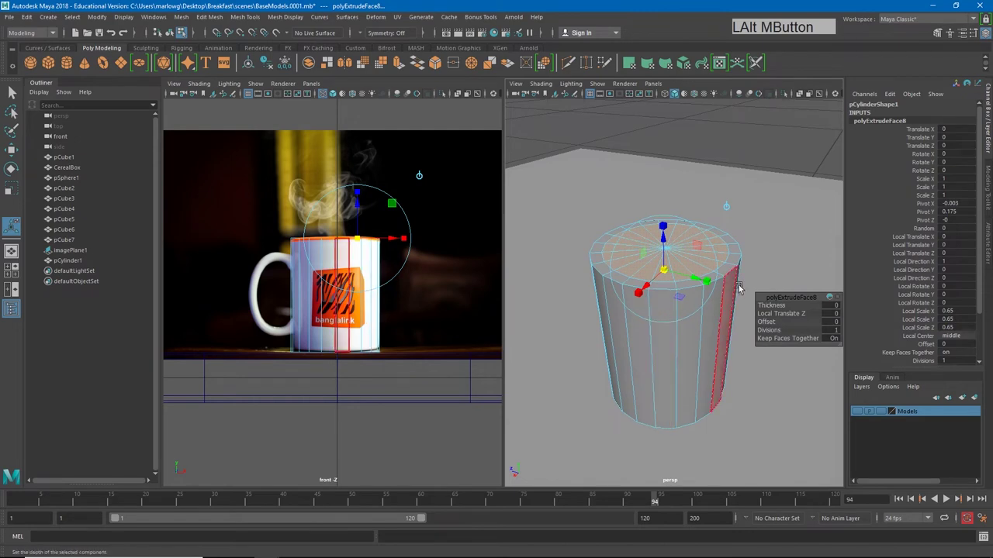
click(668, 243)
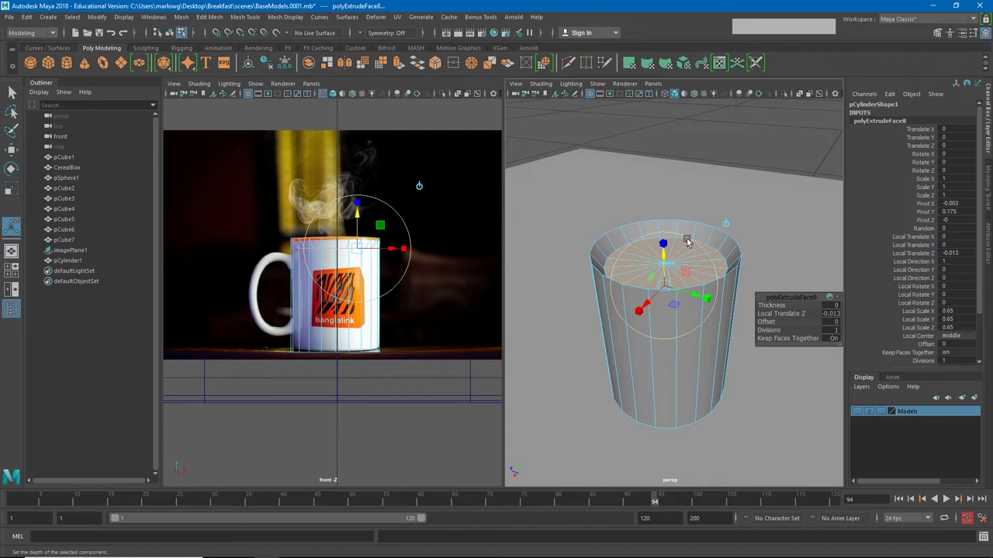
key(ctrl+z)
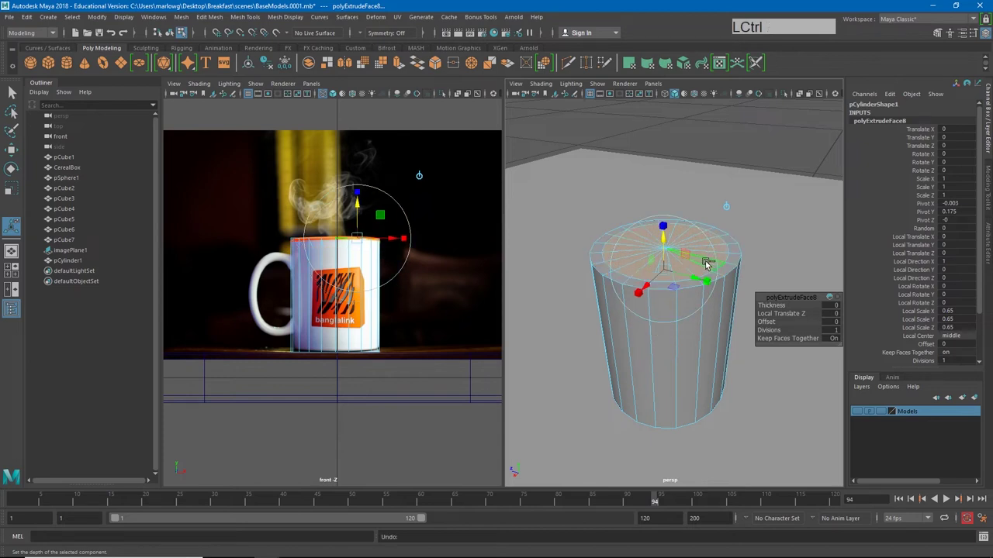
Step: Extrude the inset cap again and push it deep into the cup with 6 divisions, checking smooth preview
key(ctrl+e)
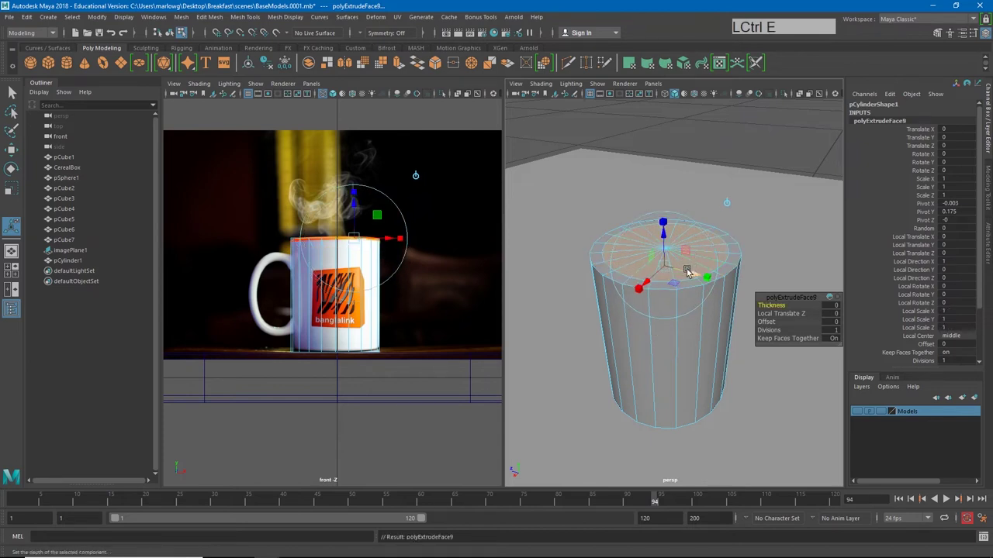
click(668, 242)
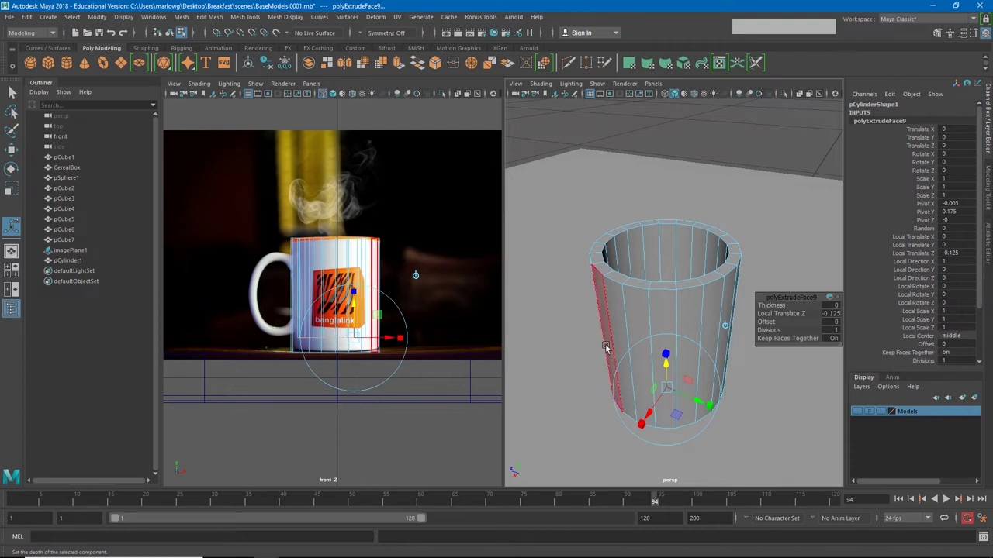
click(665, 366)
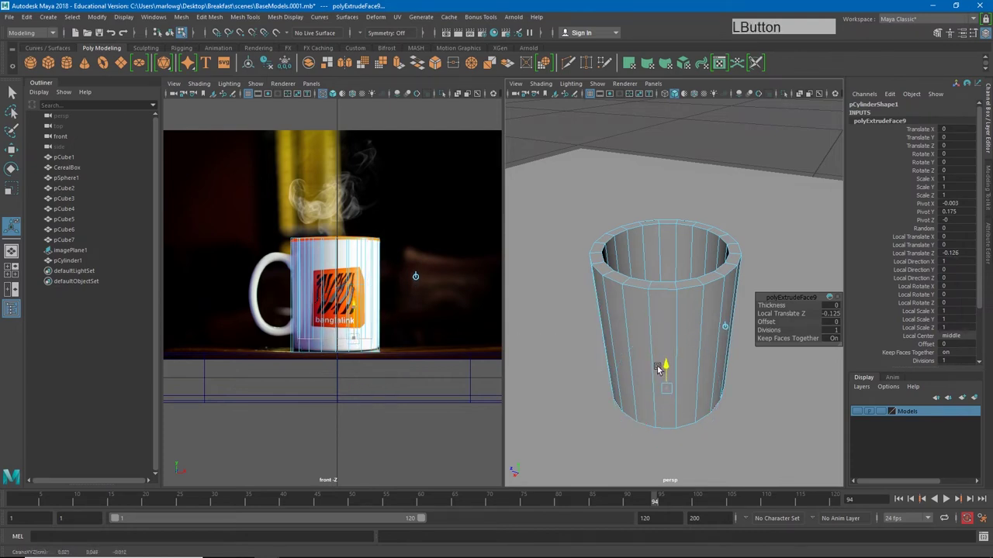
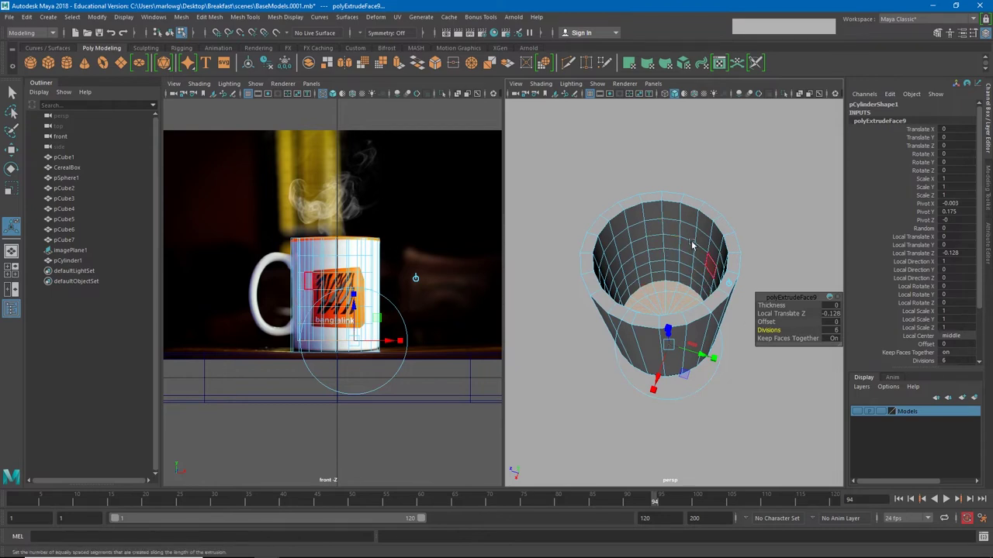
key(3)
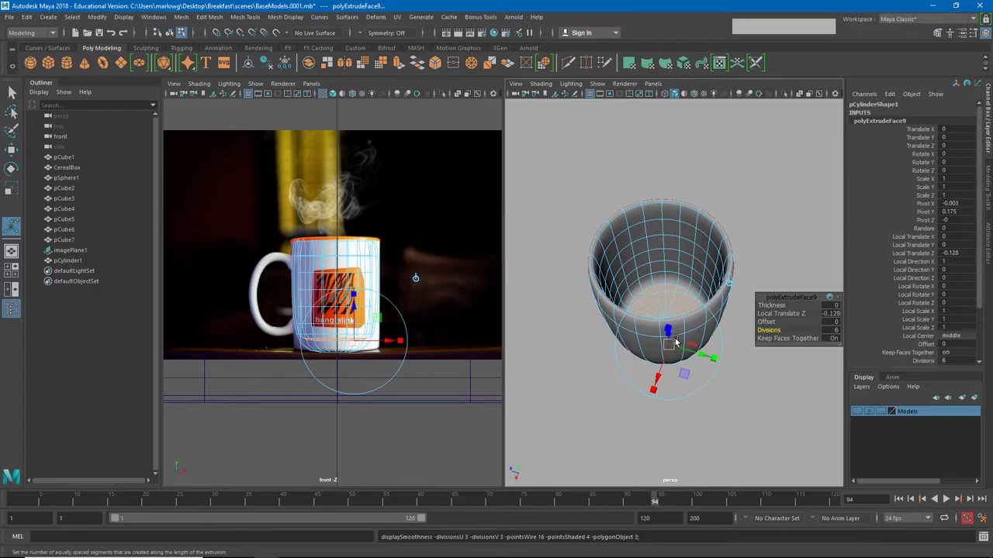
key(1)
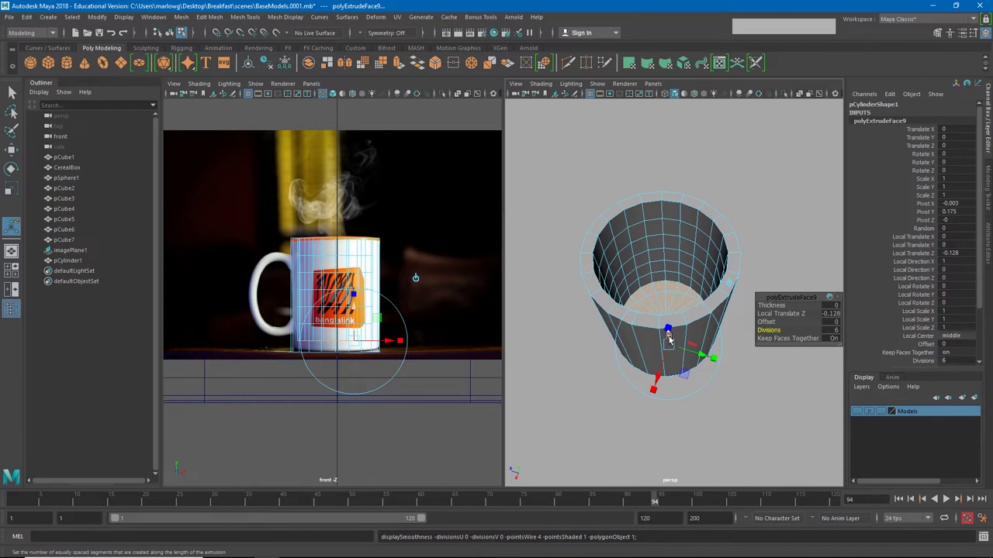
key(w)
Step: Preview the hollowed mug smoothed and return it to its unsmoothed form
click(686, 359)
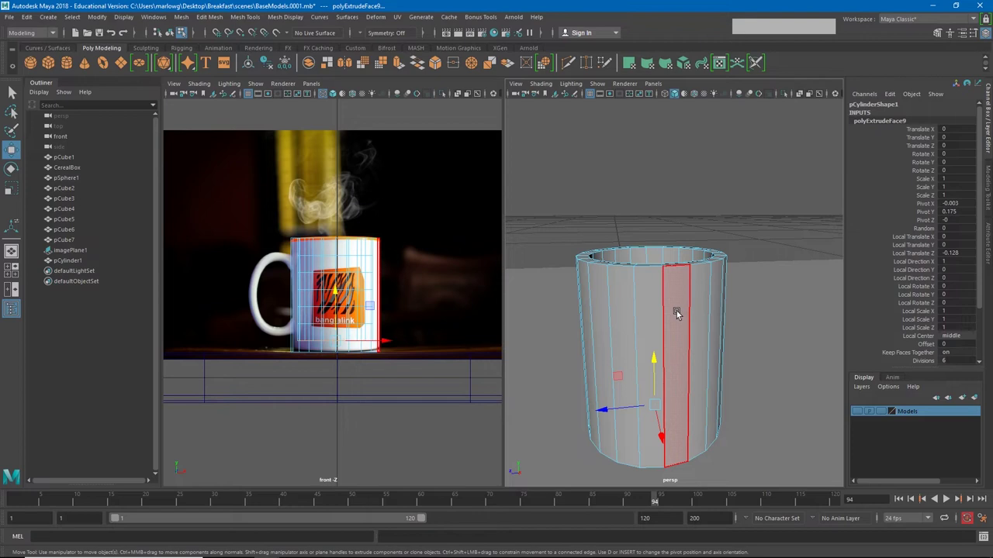
key(3)
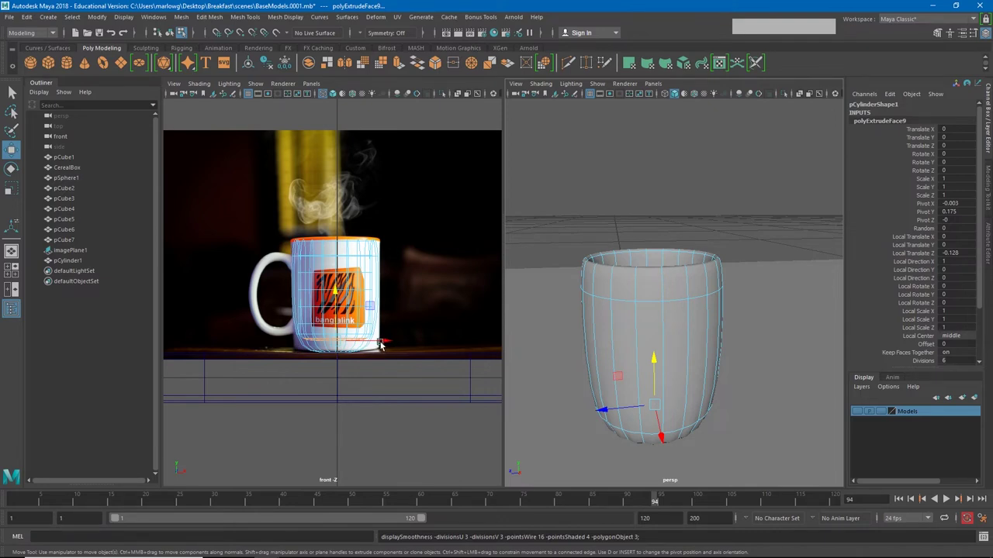
key(1)
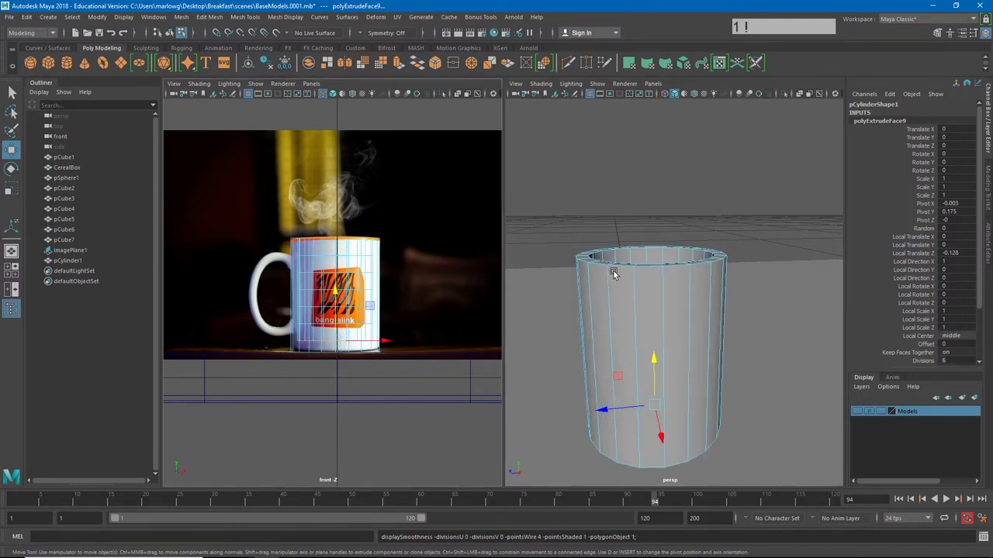
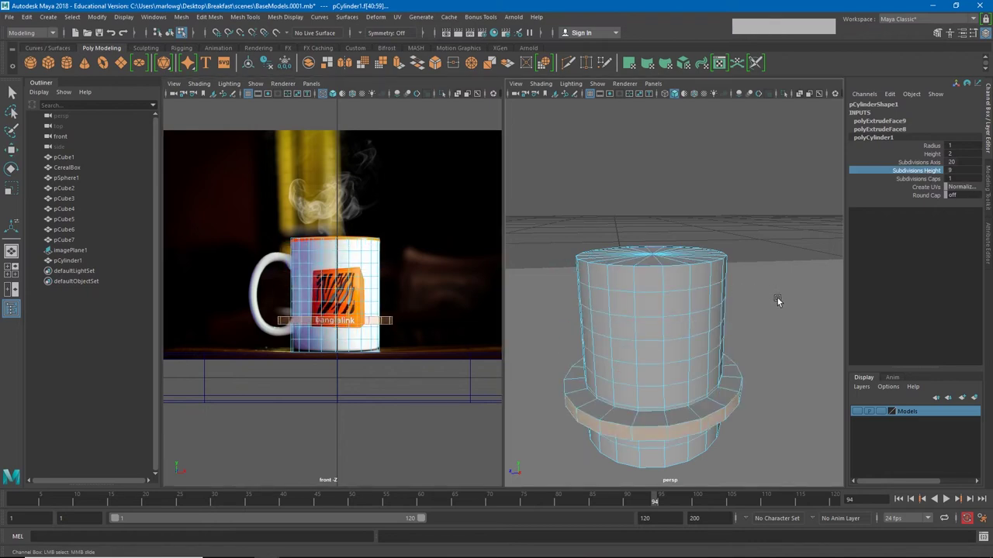
Step: Undo the stray cylinder change, insert edge loops near the base and rim, and undo a misplaced inner-rim loop
key(ctrl+z)
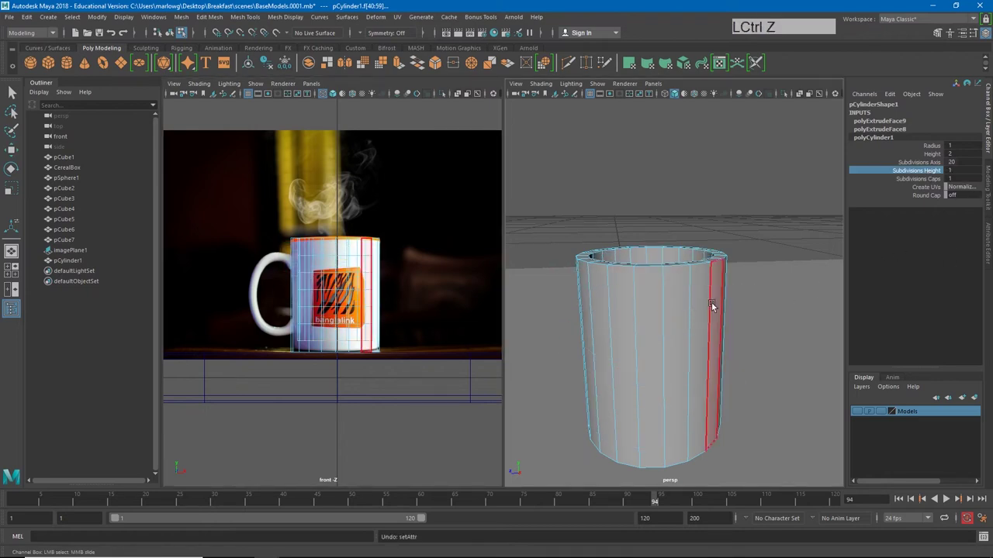
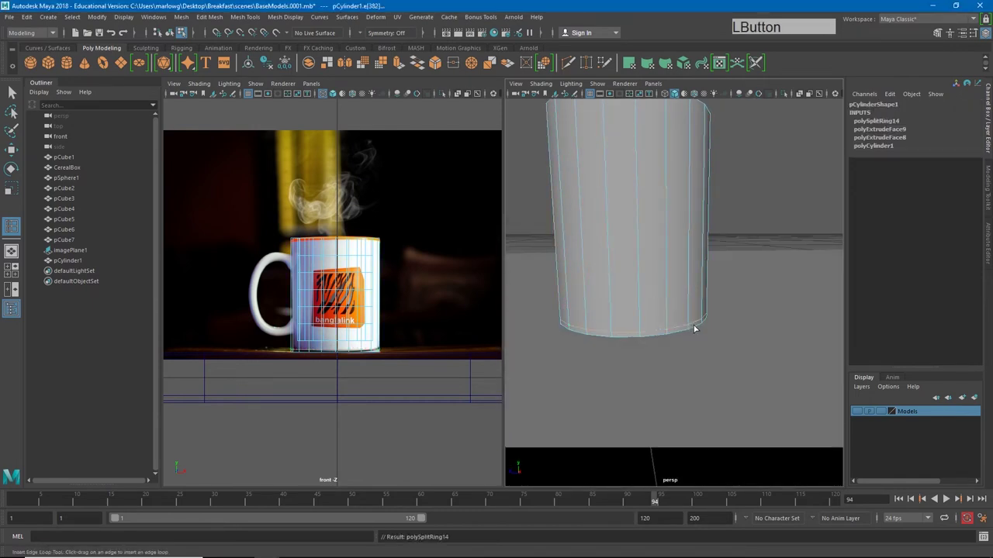
key(3)
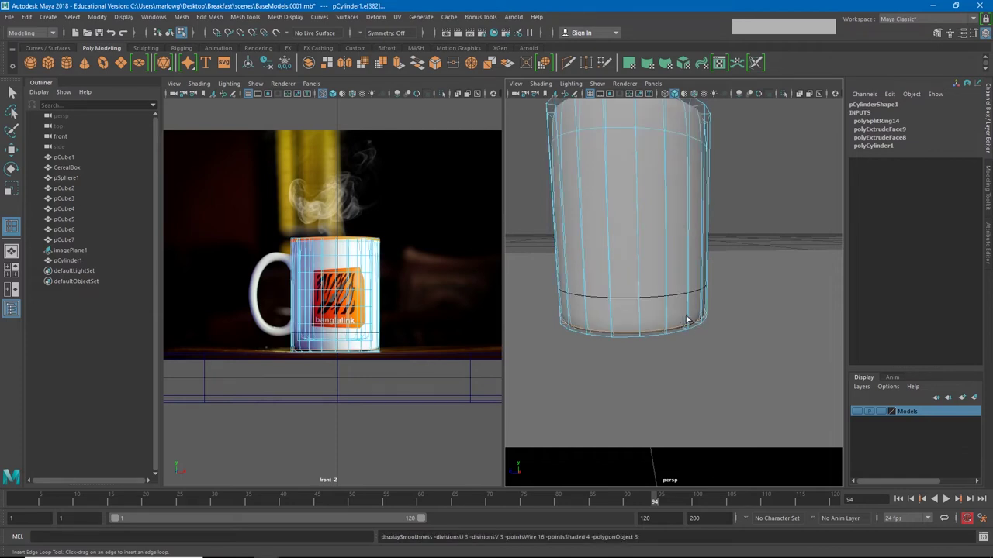
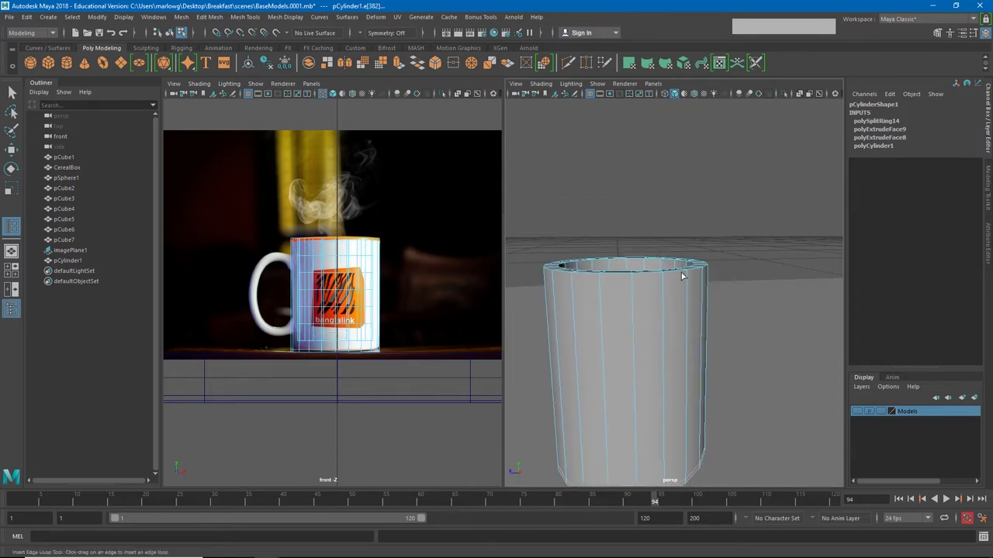
key(3)
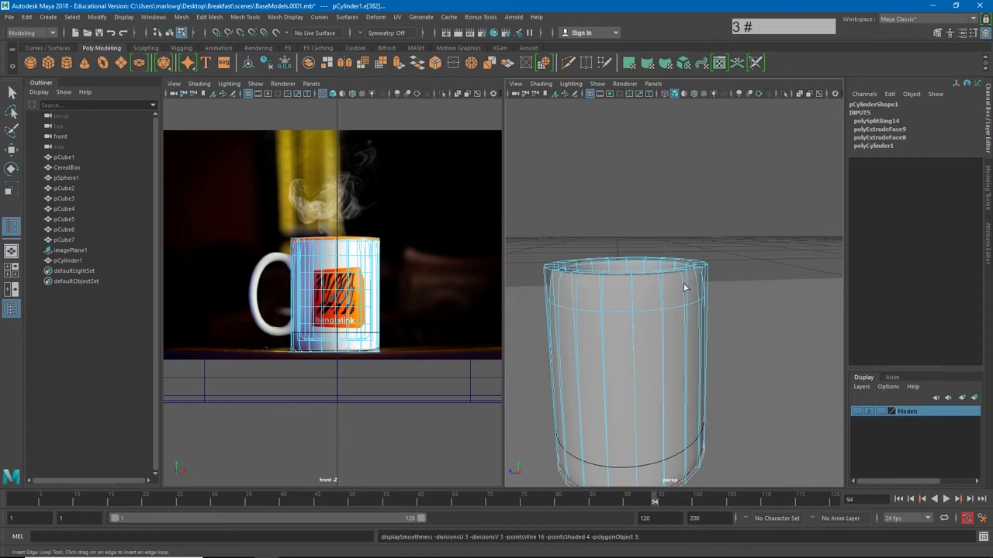
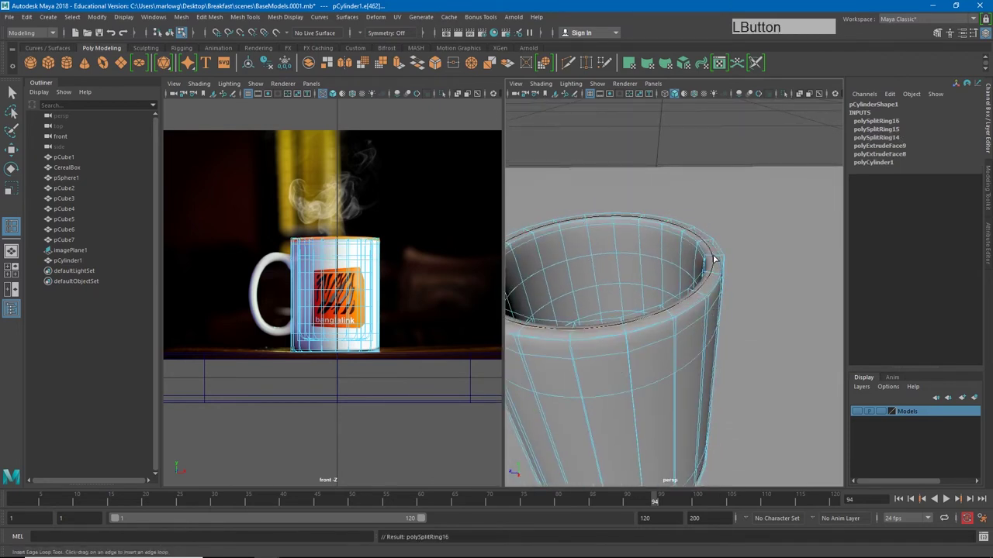
key(ctrl+z)
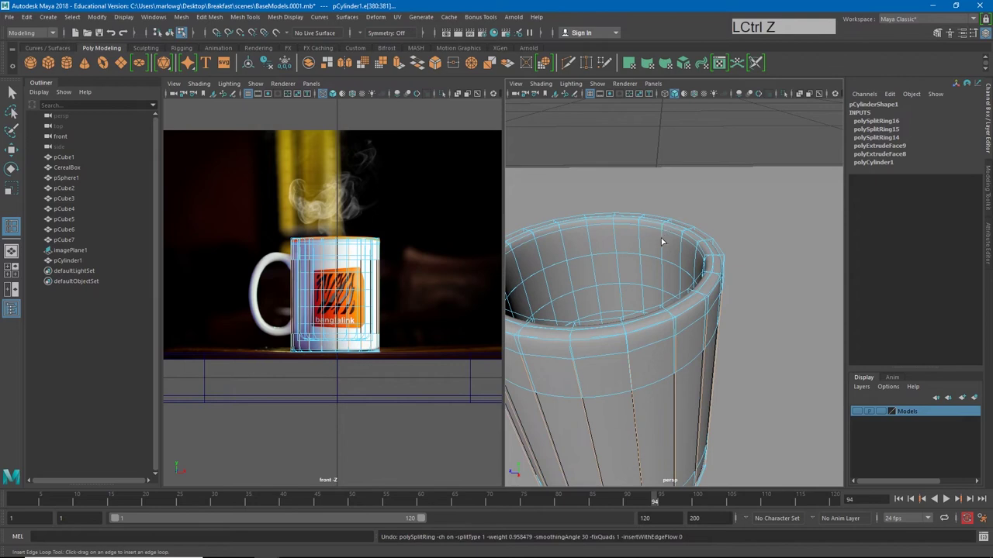
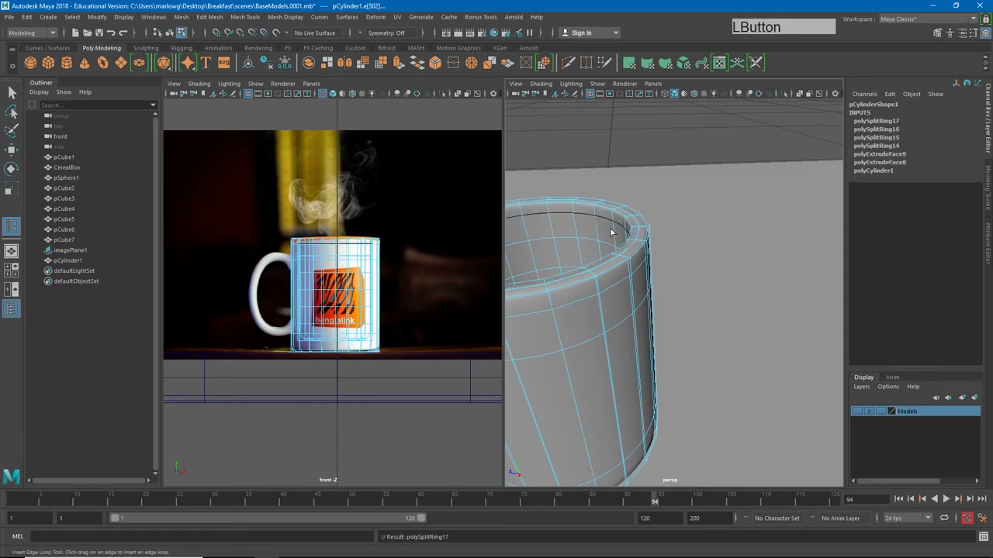
Step: Scale the rim edge loop to shape the lip and raise it slightly into place
key(r)
click(532, 241)
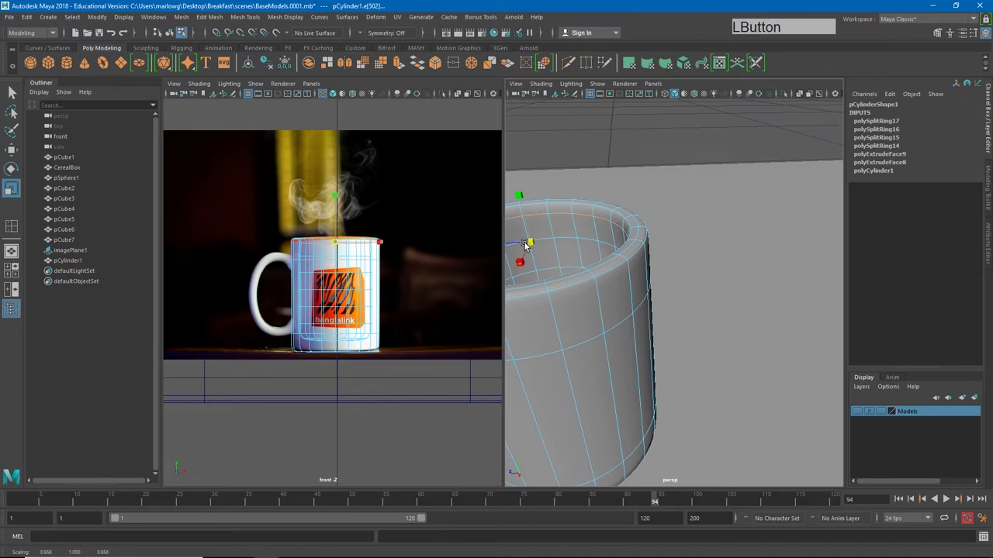
middle_click(644, 239)
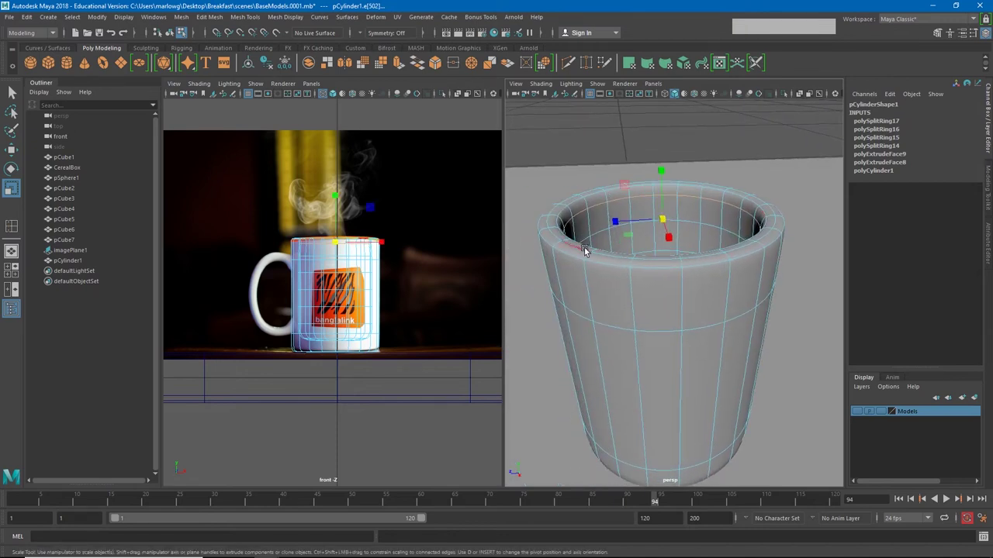
click(589, 250)
key(w)
click(661, 172)
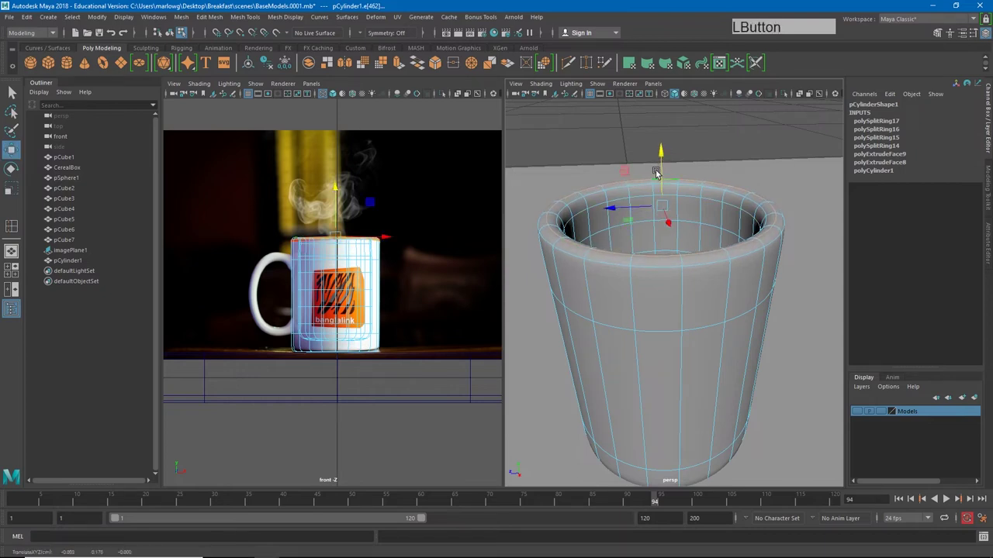
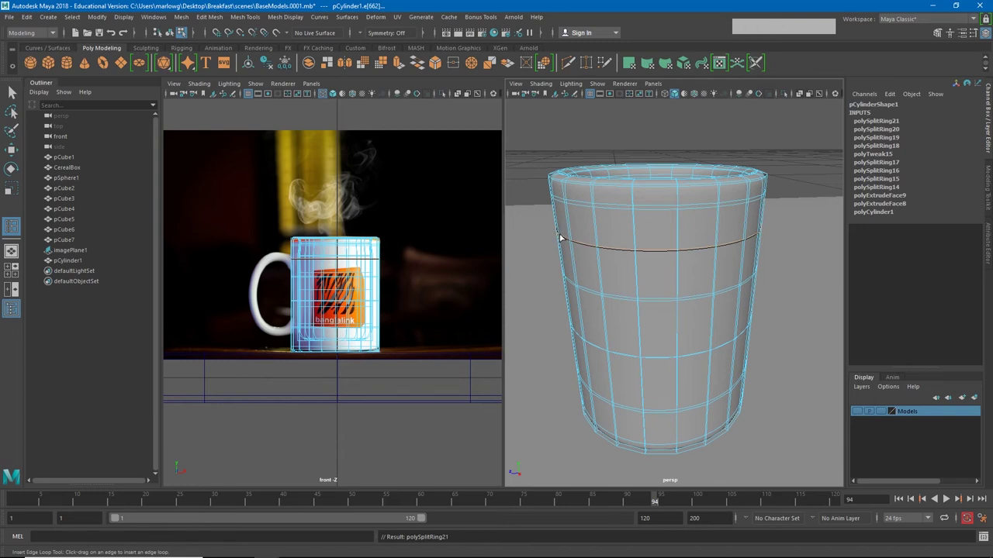
Step: Reselect the mug and switch to editing its edges with the Move tool active
key(4)
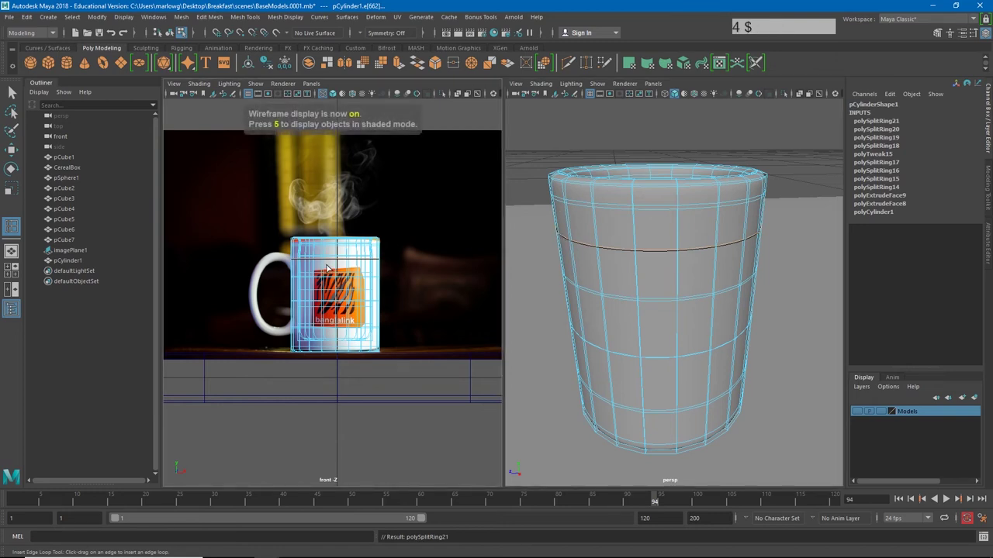
key(5)
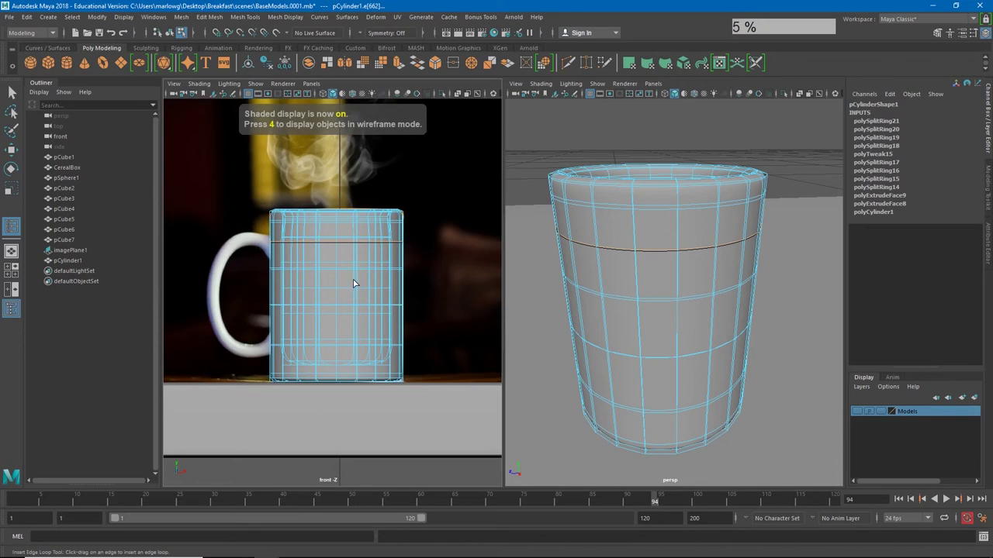
key(w)
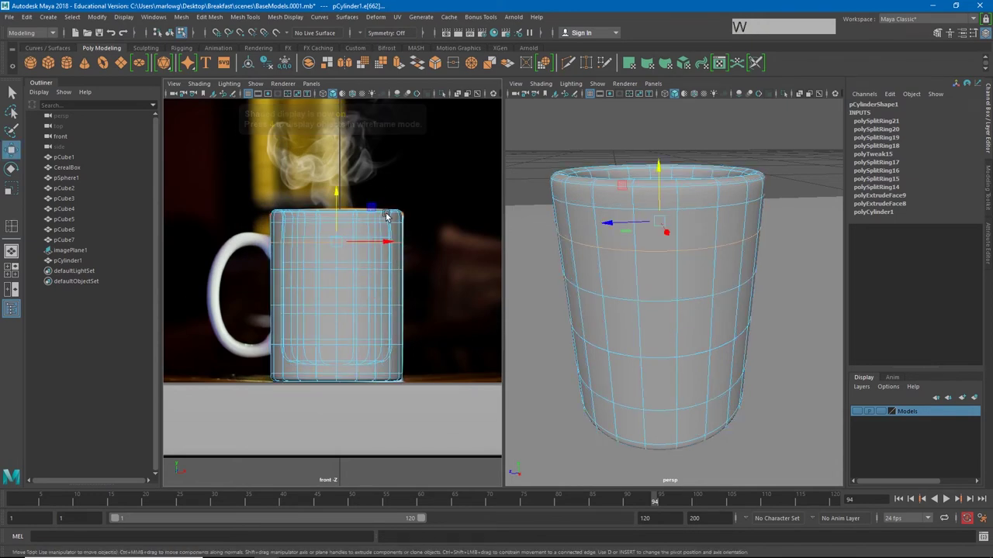
right_click(397, 217)
click(439, 186)
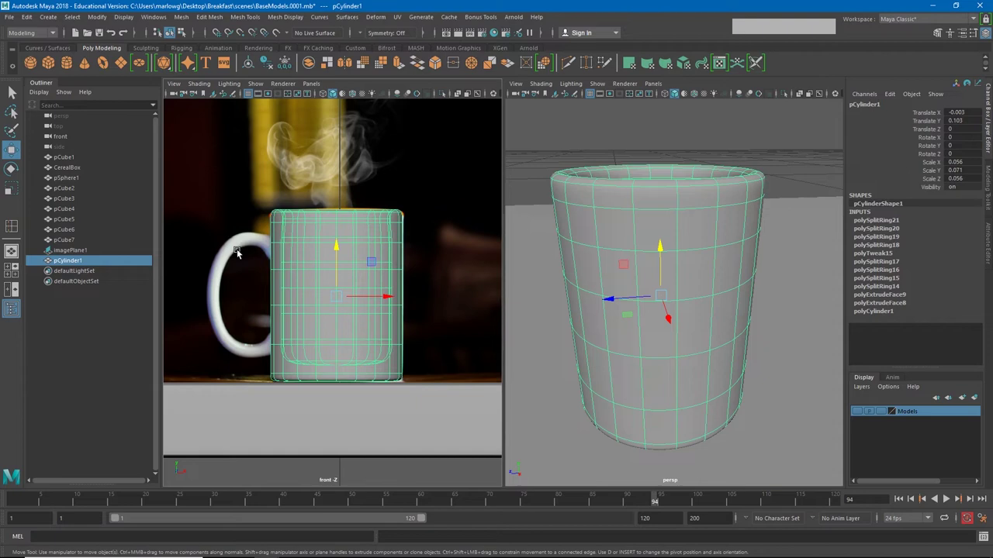
click(340, 256)
right_click(287, 236)
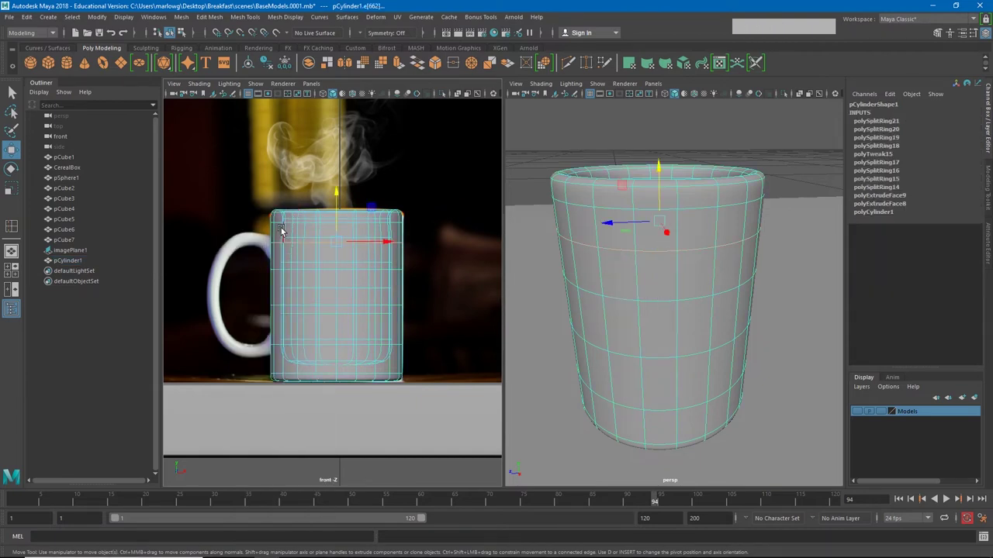
click(665, 255)
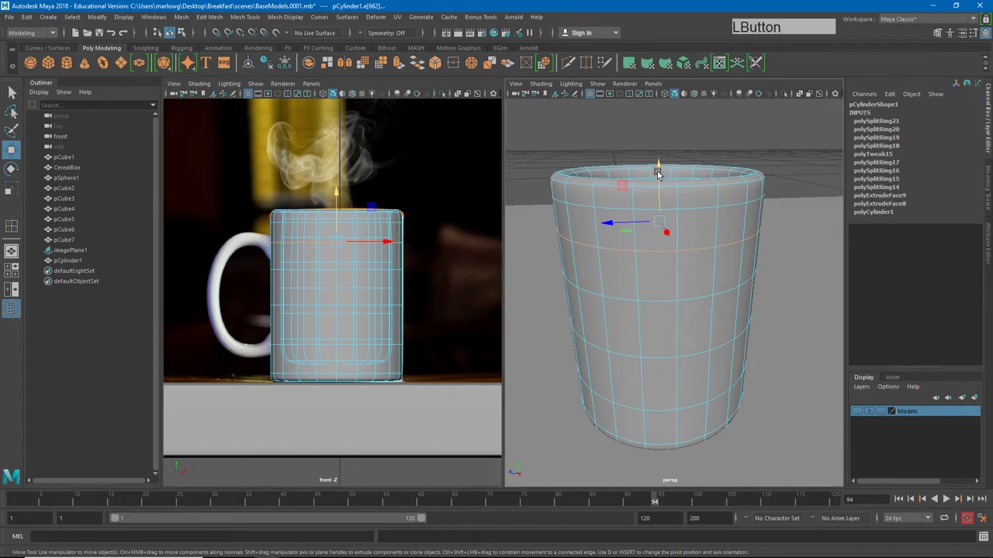
Step: Move the upper, lower and base edge loops so the mug's profile follows the reference photo
click(662, 173)
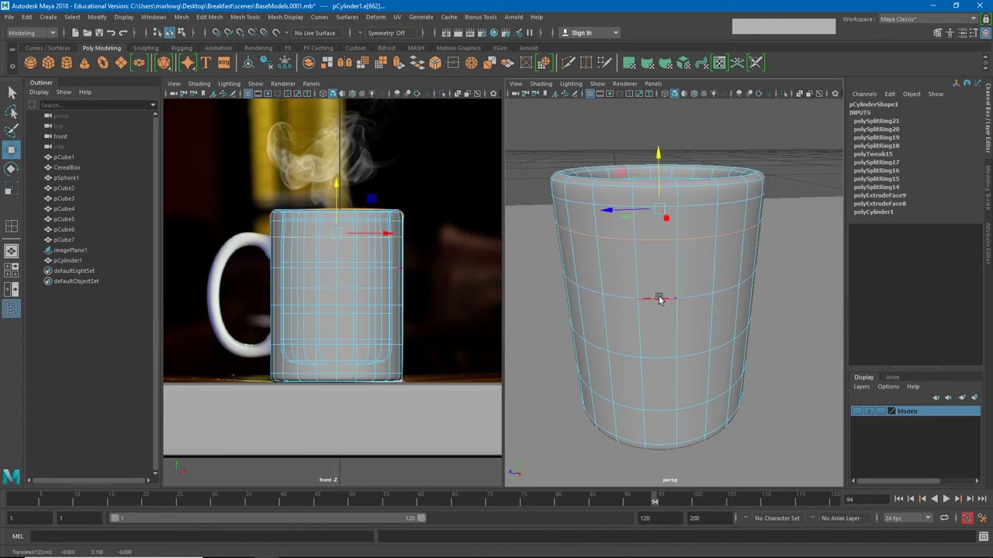
click(663, 299)
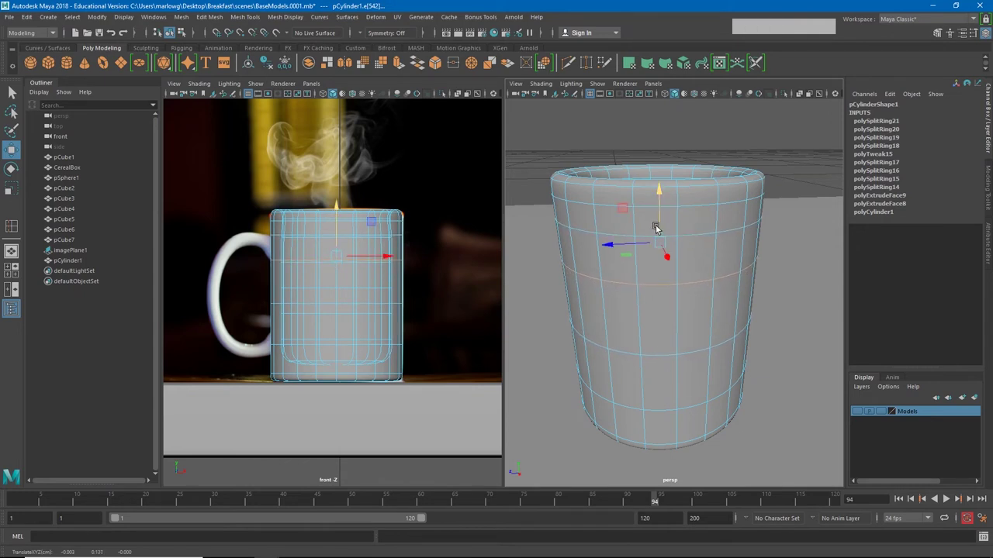
click(667, 355)
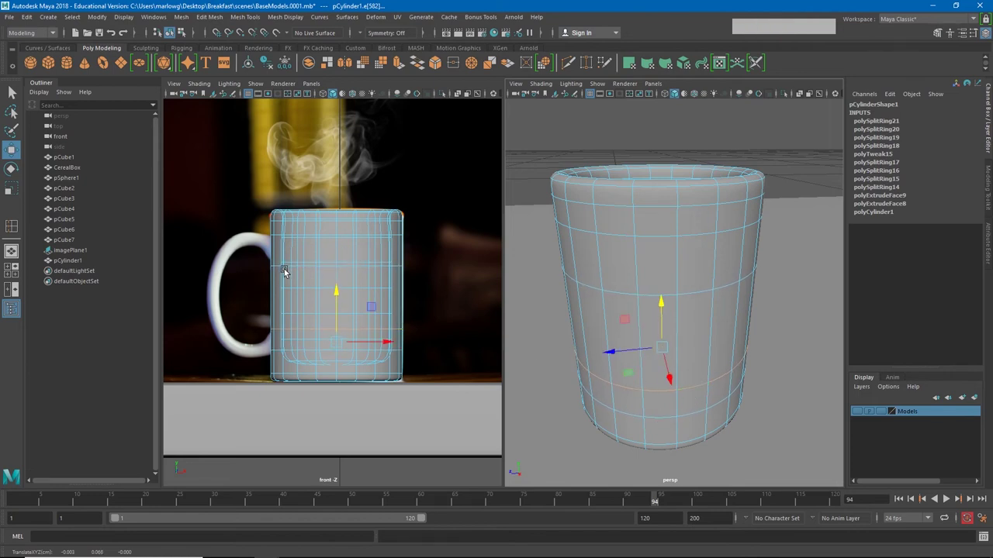
click(623, 294)
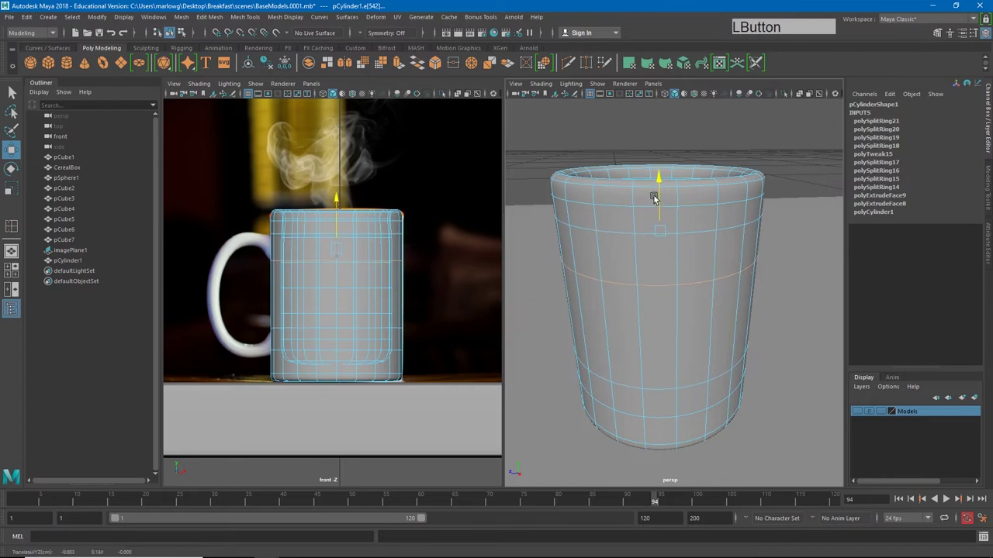
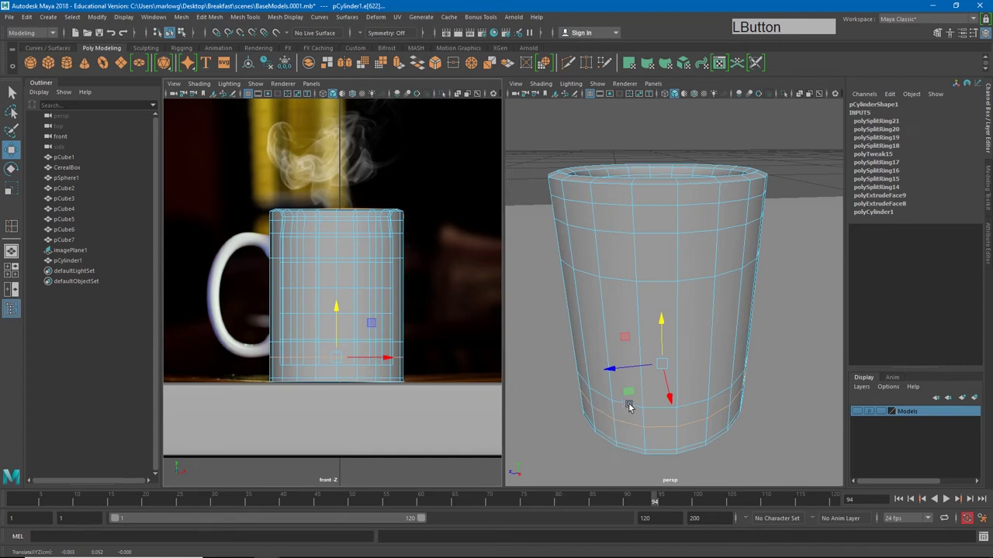
click(607, 396)
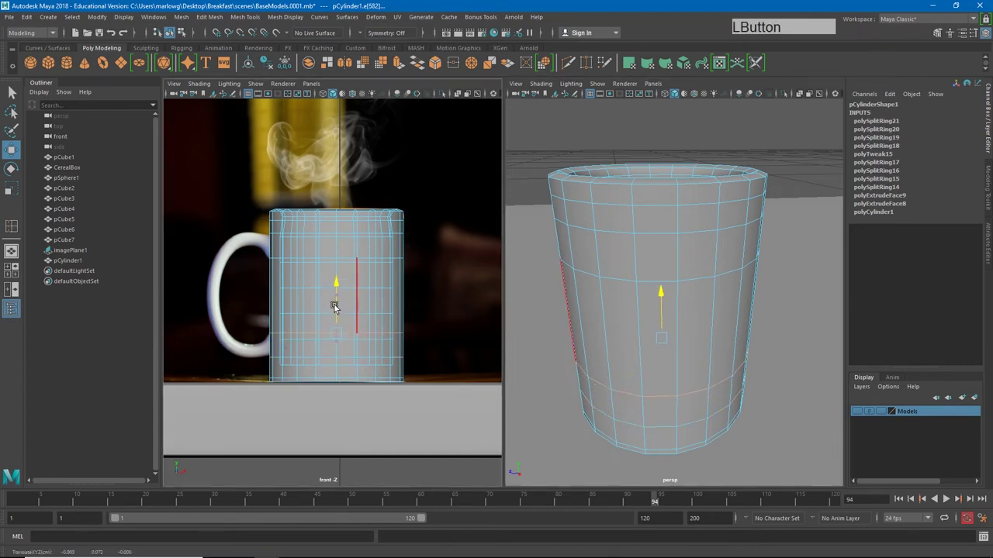
click(637, 359)
middle_click(652, 312)
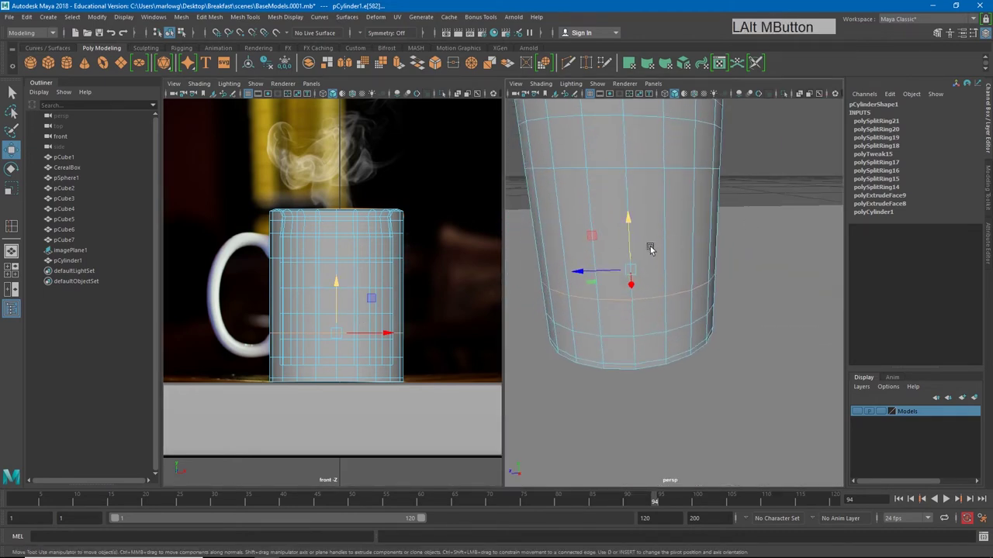
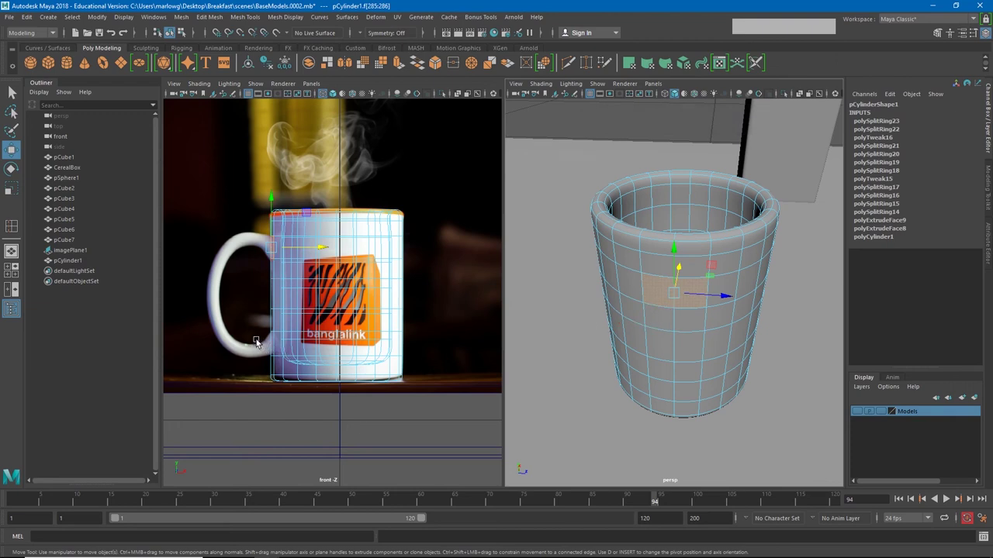
Step: Extrude the two handle-attachment faces outward from the mug's side and adjust the extrude distance
click(259, 340)
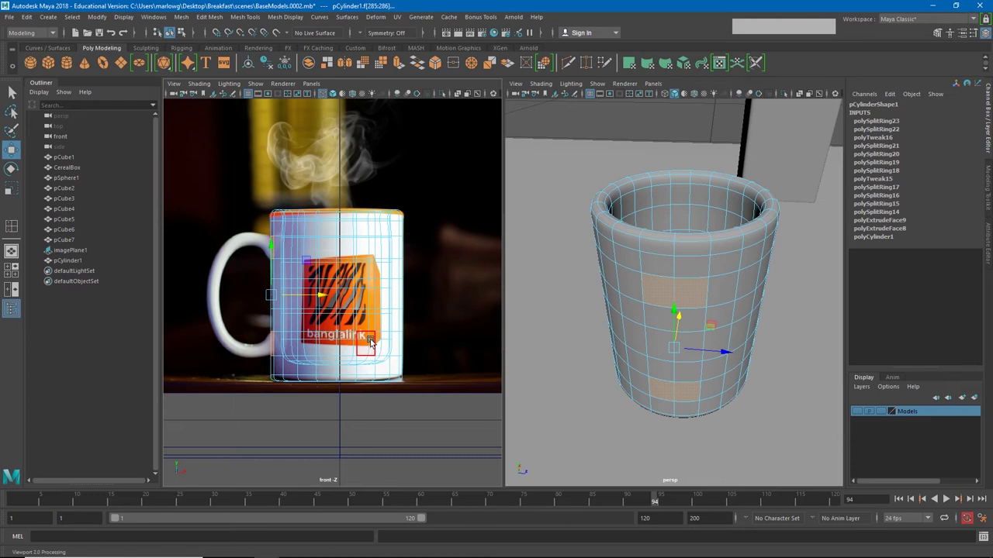
key(ctrl+e)
click(575, 362)
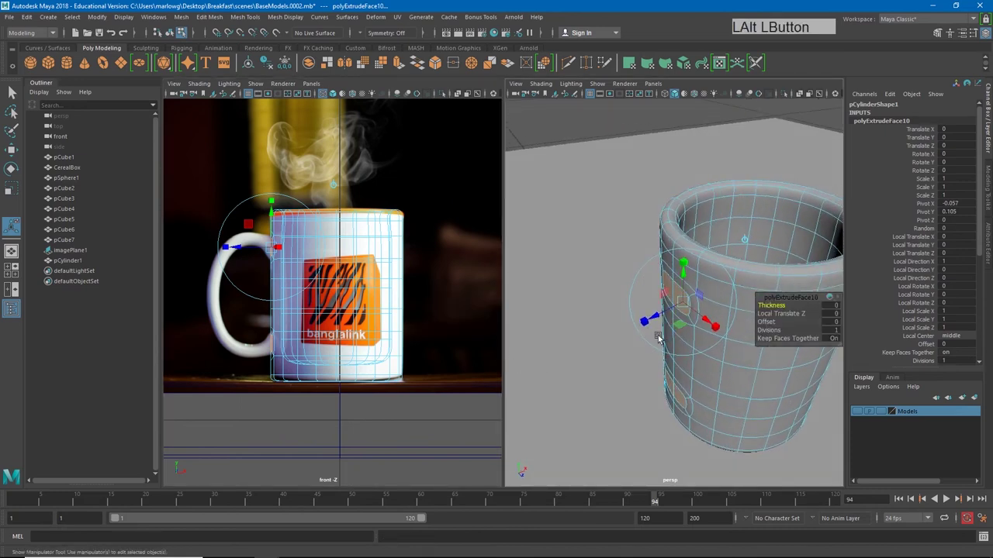
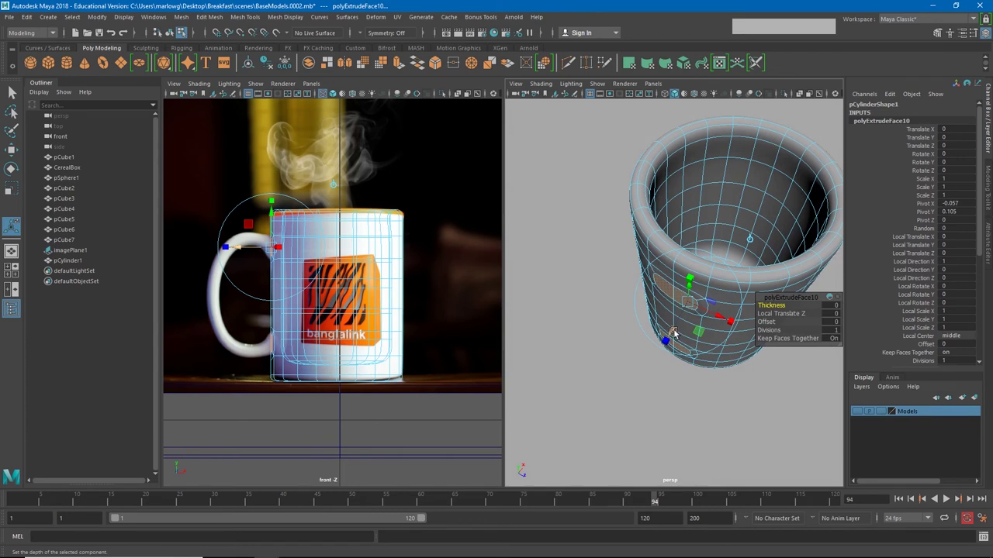
click(677, 331)
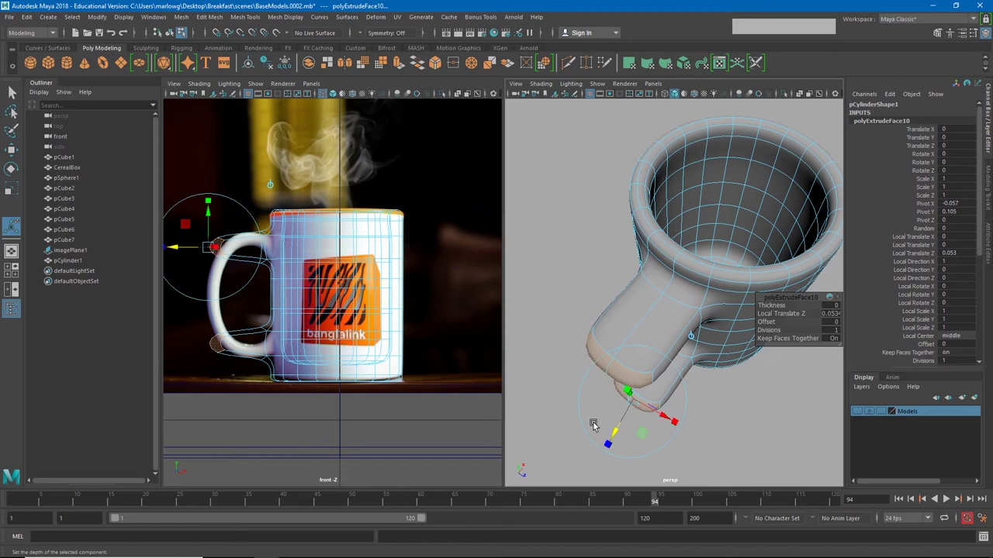
click(576, 384)
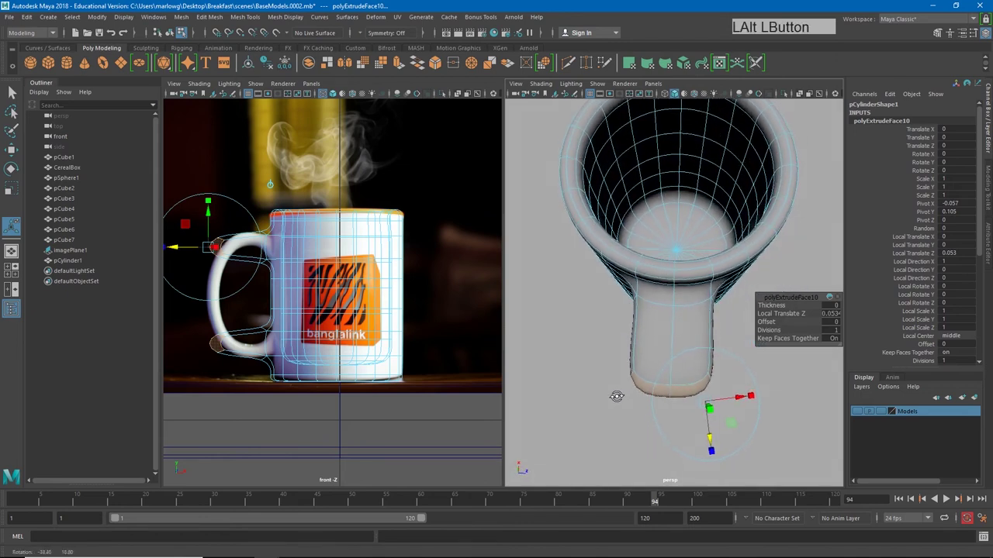
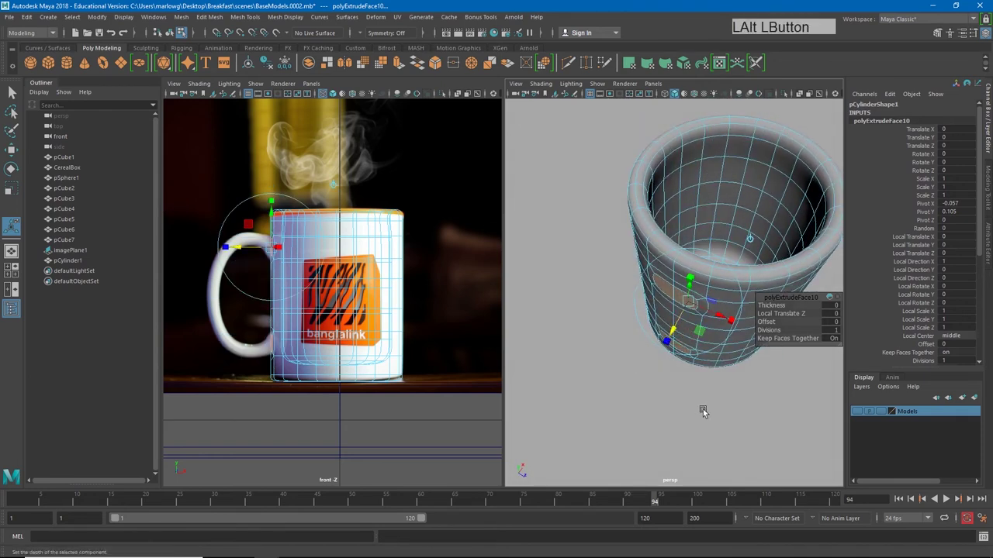
Step: Pull the extruded handle faces away from the mug and scale them flatter on one axis
key(w)
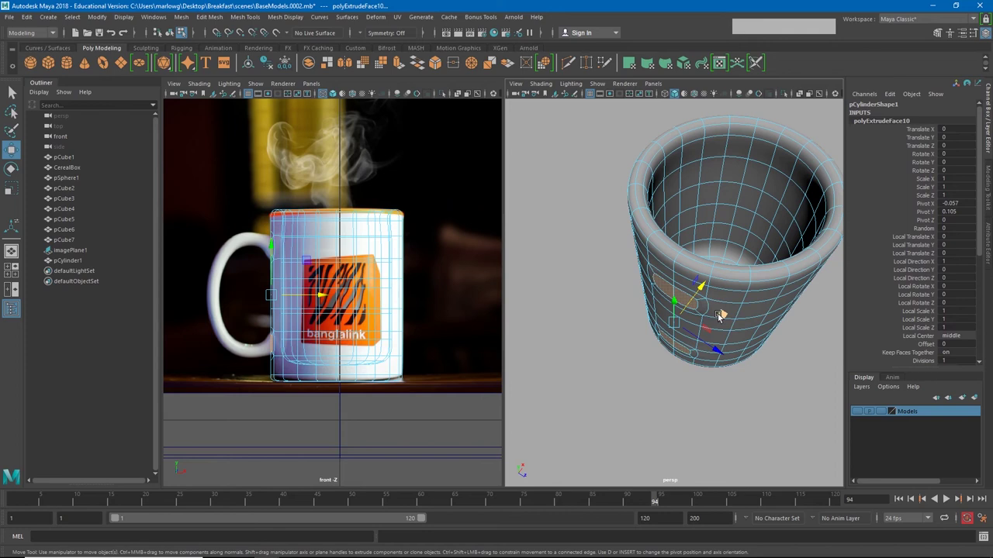
click(705, 289)
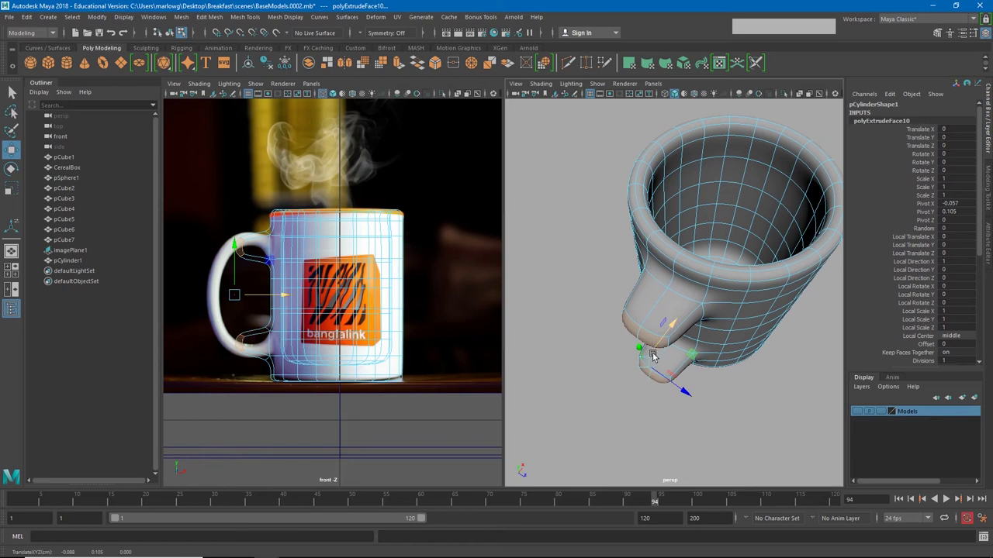
click(656, 376)
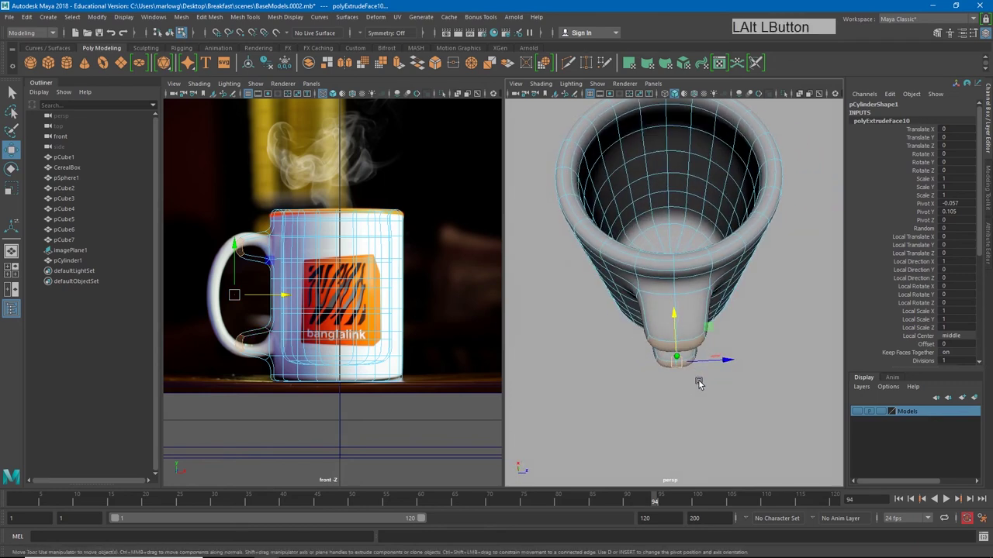
key(r)
click(730, 363)
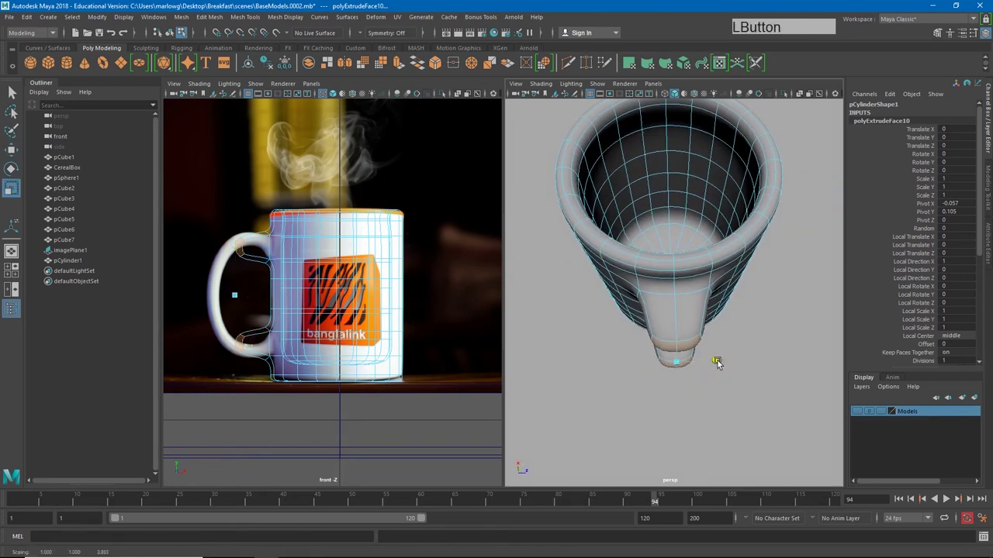
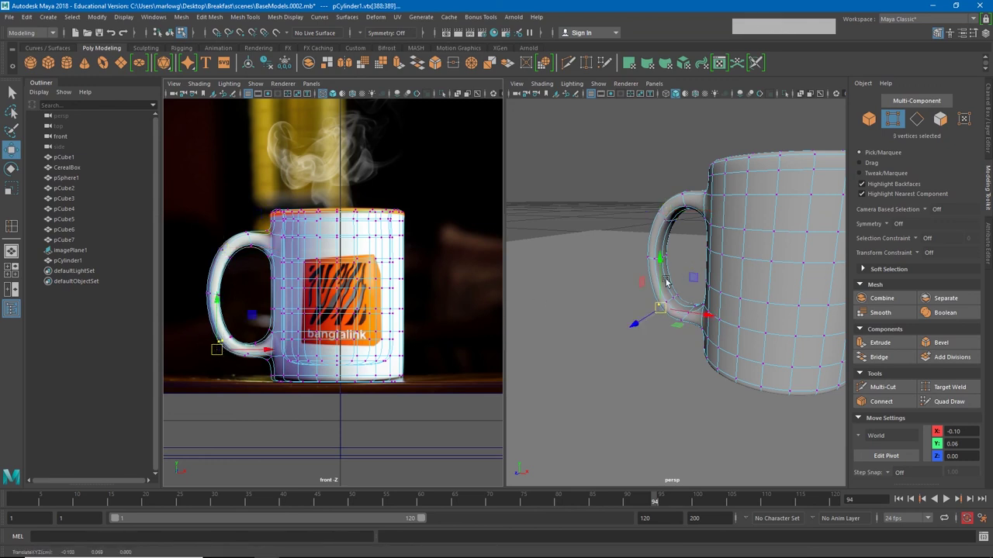
Step: Nudge a handle vertex so the closed handle loop follows the photo's curve
click(648, 293)
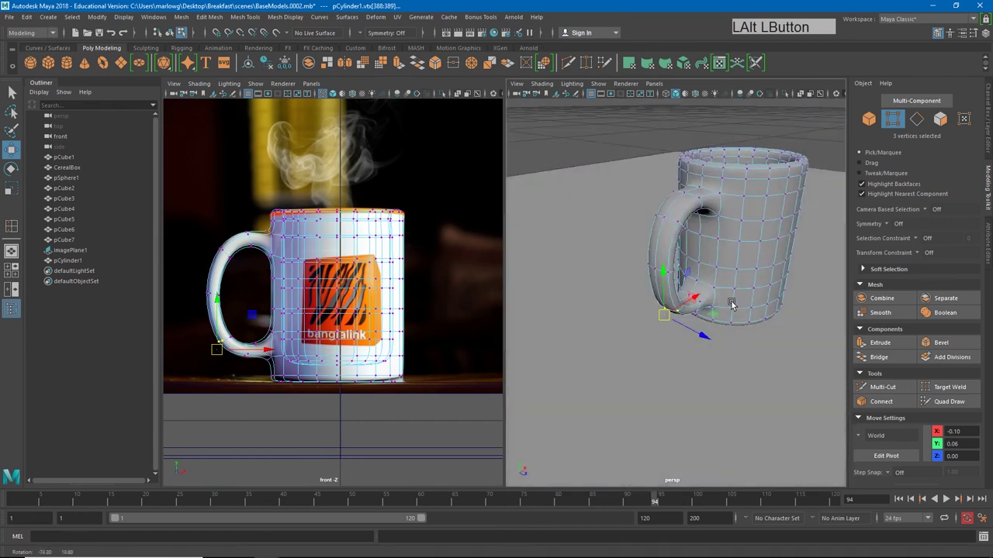
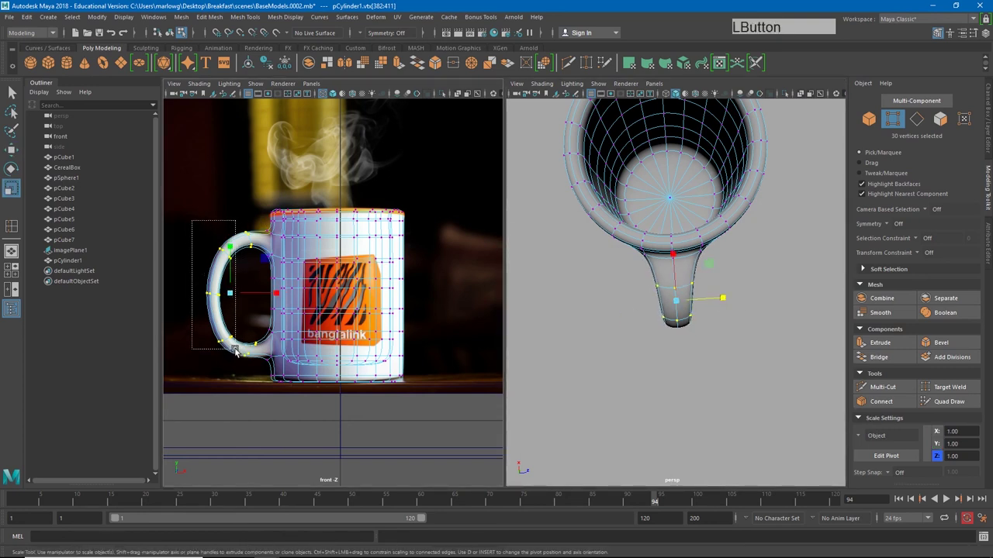
Step: Select the handle vertices and scale them so the handle thickness matches the reference
click(728, 316)
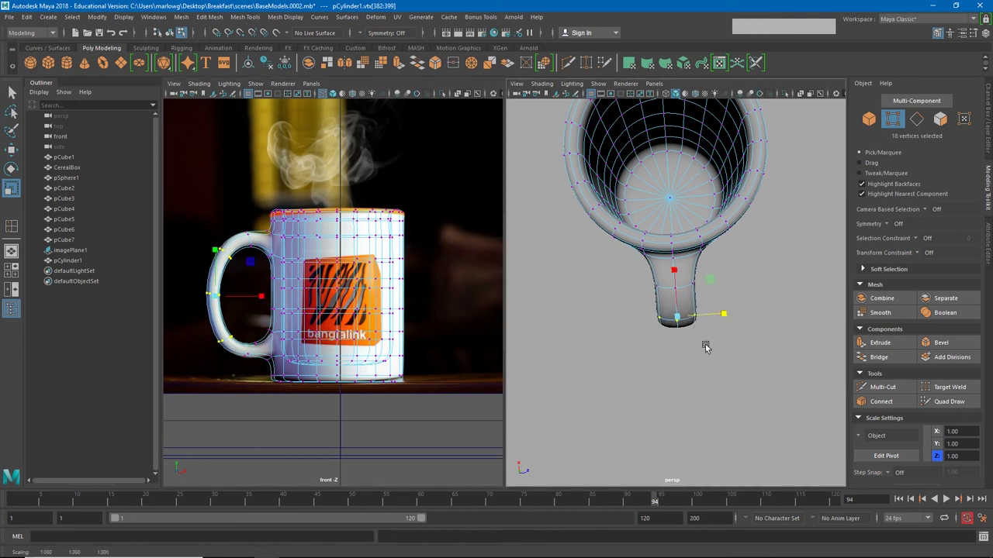
click(704, 352)
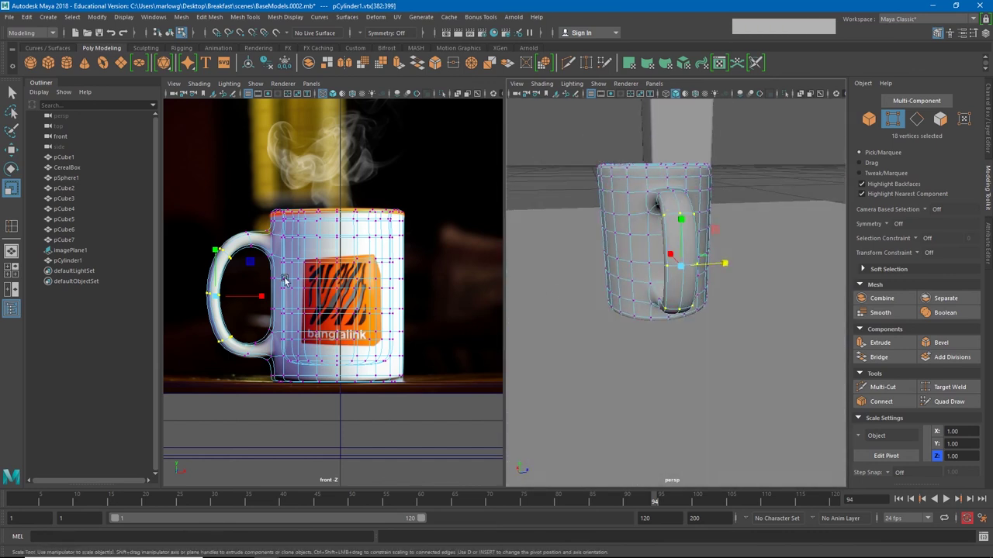
Step: Compare the mug unsmoothed and with smooth mesh preview, leaving it smoothed
key(1)
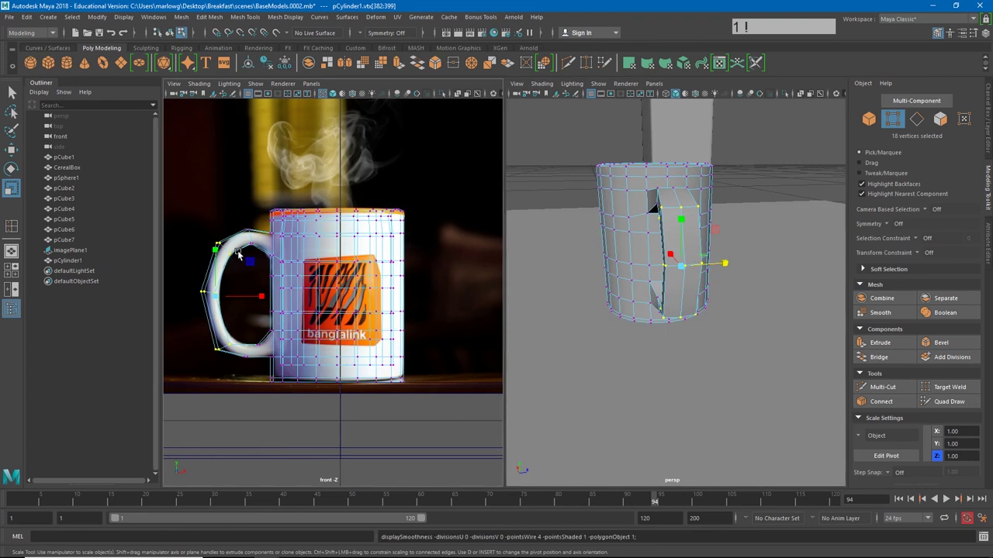
key(3)
key(1)
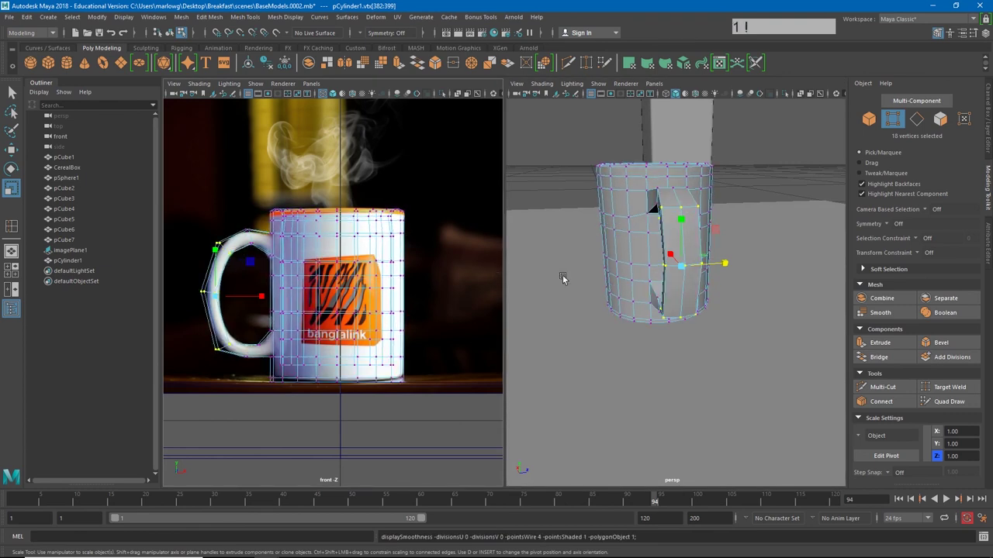
key(3)
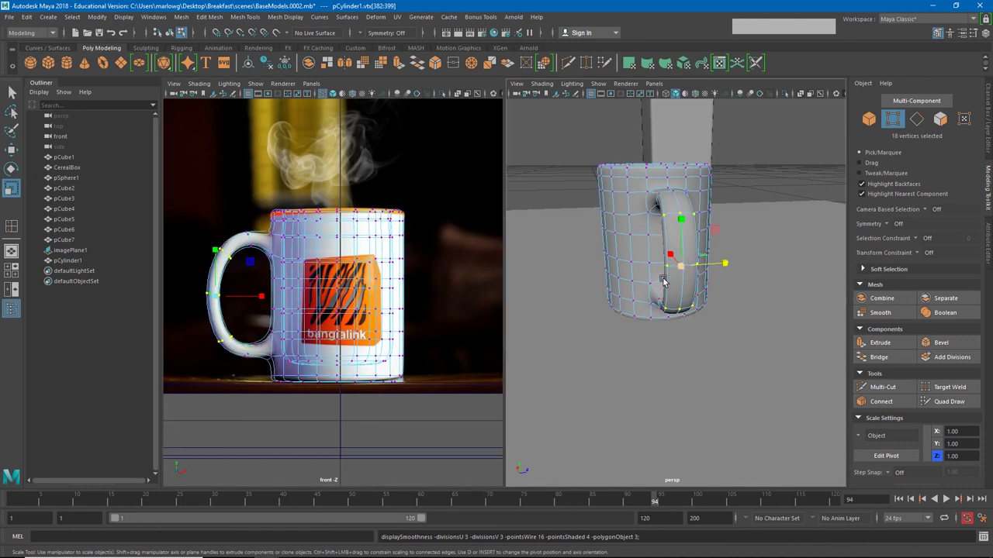
Step: Return to Object Mode and inspect the finished smoothed mug with its curved handle
click(758, 301)
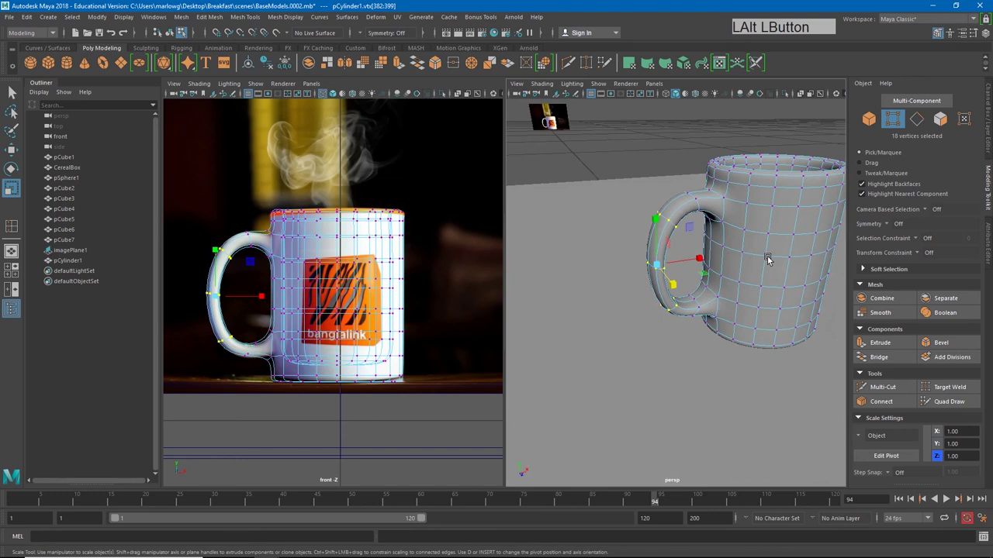
right_click(792, 249)
click(784, 126)
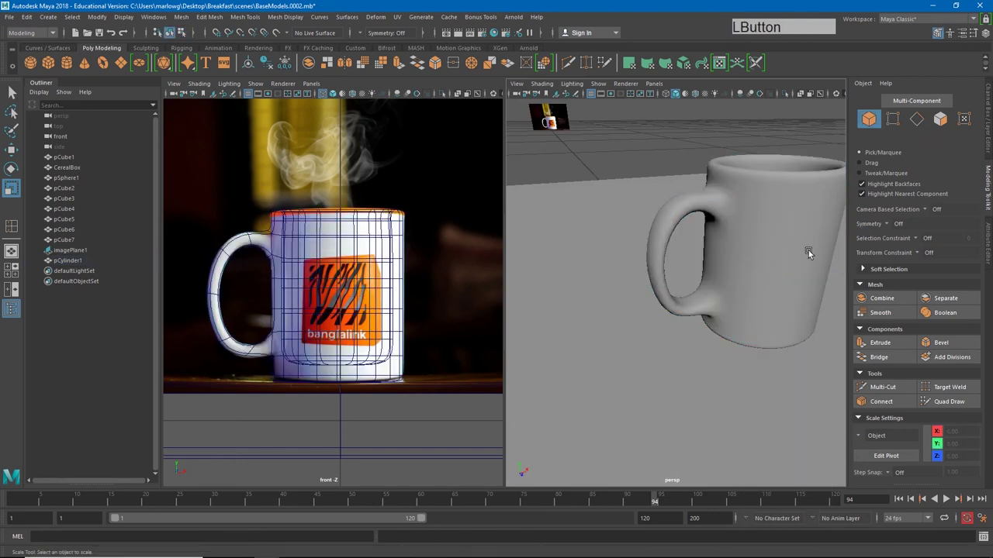
right_click(816, 261)
middle_click(752, 289)
right_click(703, 283)
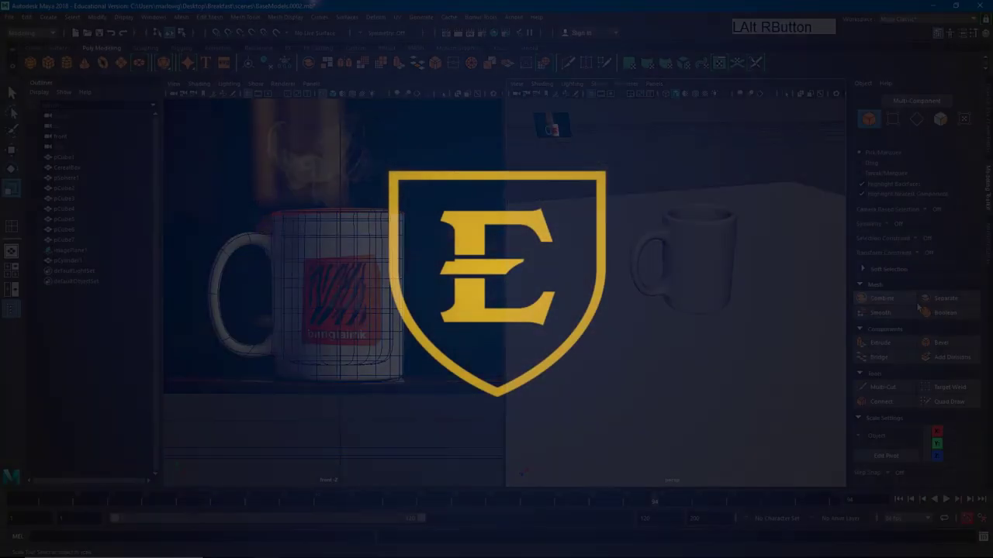